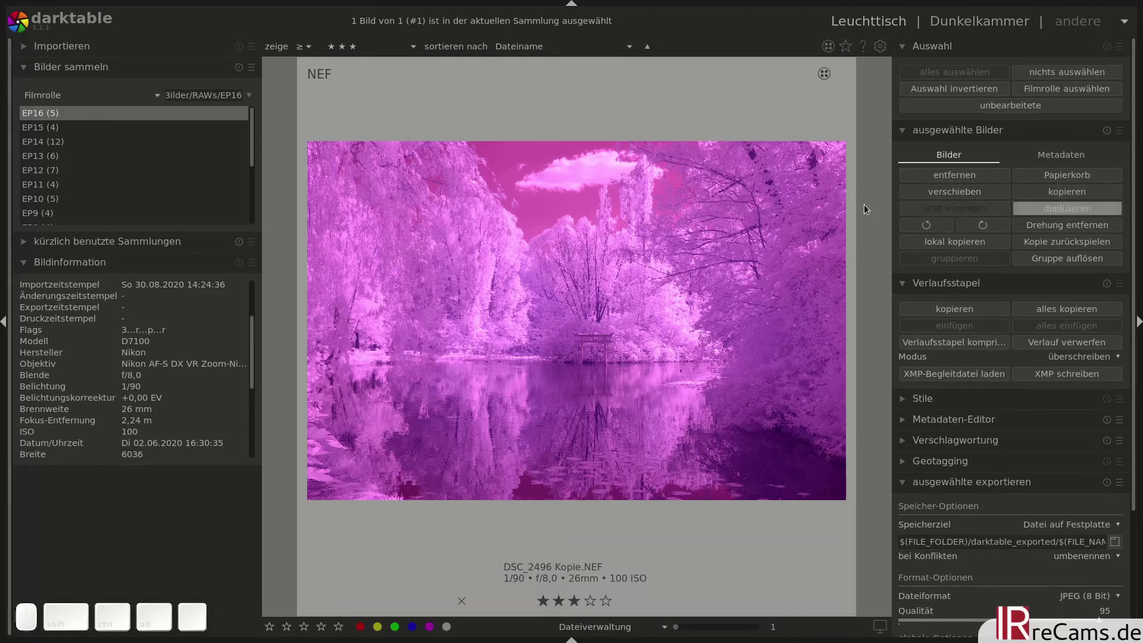
Duplicate the infrared lake photo DSC_2496 in lighttable and open the copy in the darkroom
left_click(733, 207)
left_click(1064, 214)
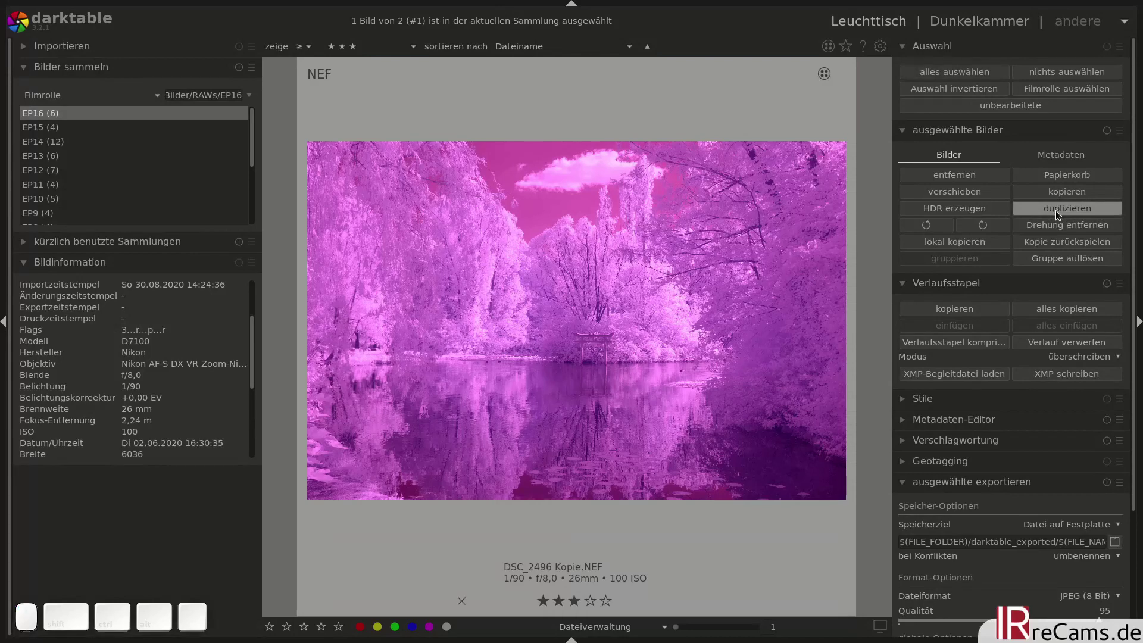
scroll("down", 3)
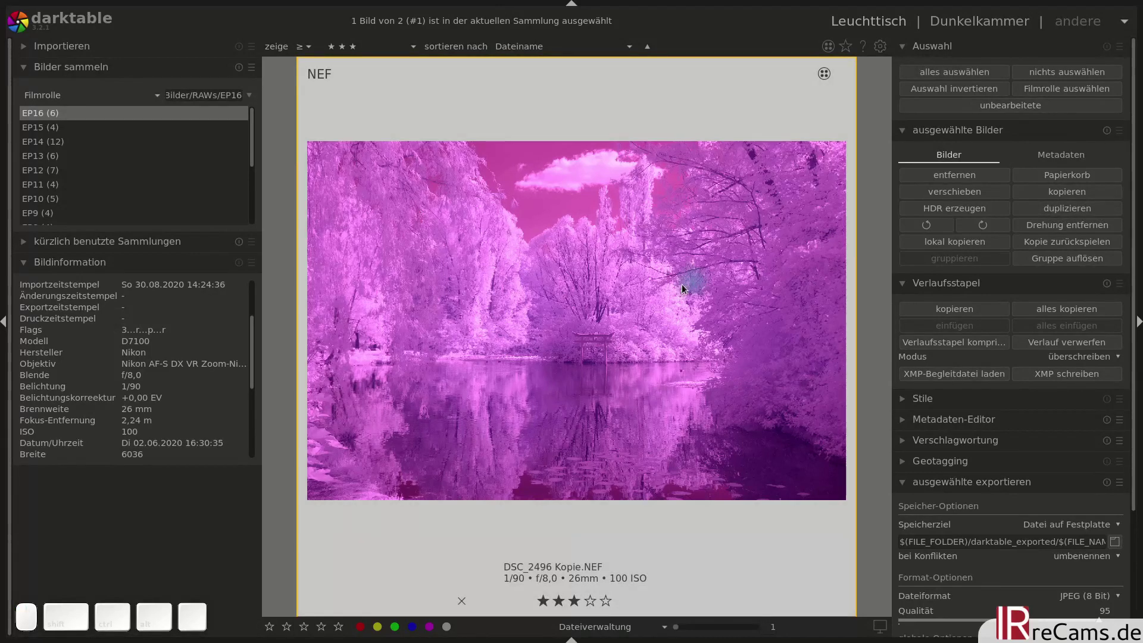
scroll("down", 3)
left_click(666, 234)
Measure white balance from a box drawn on the white clouds, neutralising the magenta cast
left_click(743, 205)
left_click(989, 506)
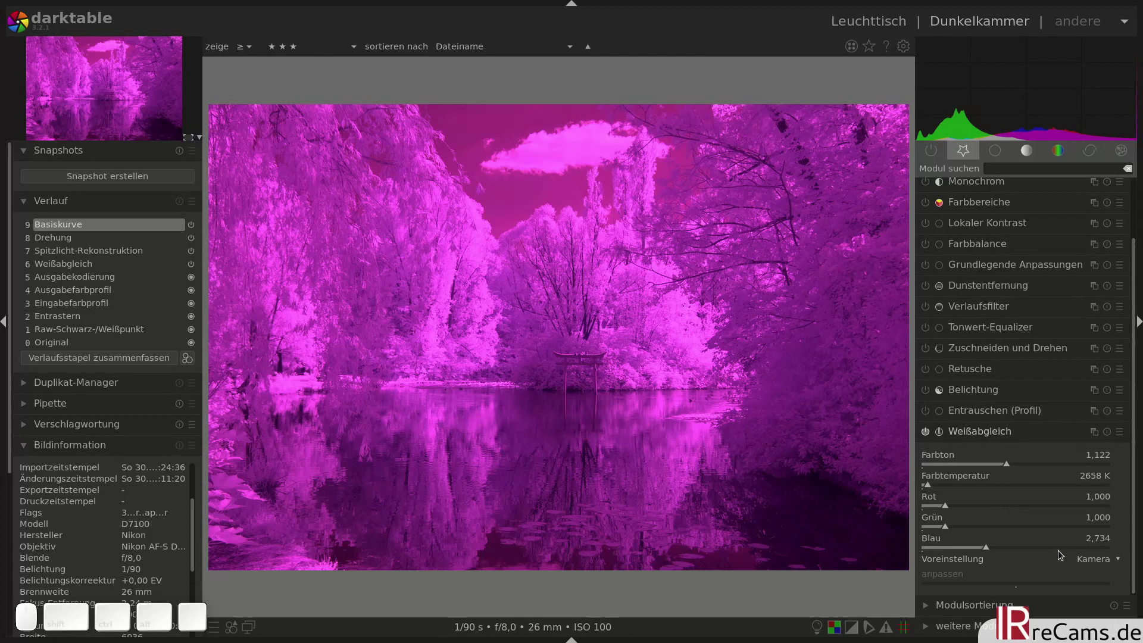
left_click(1104, 566)
left_click(1079, 594)
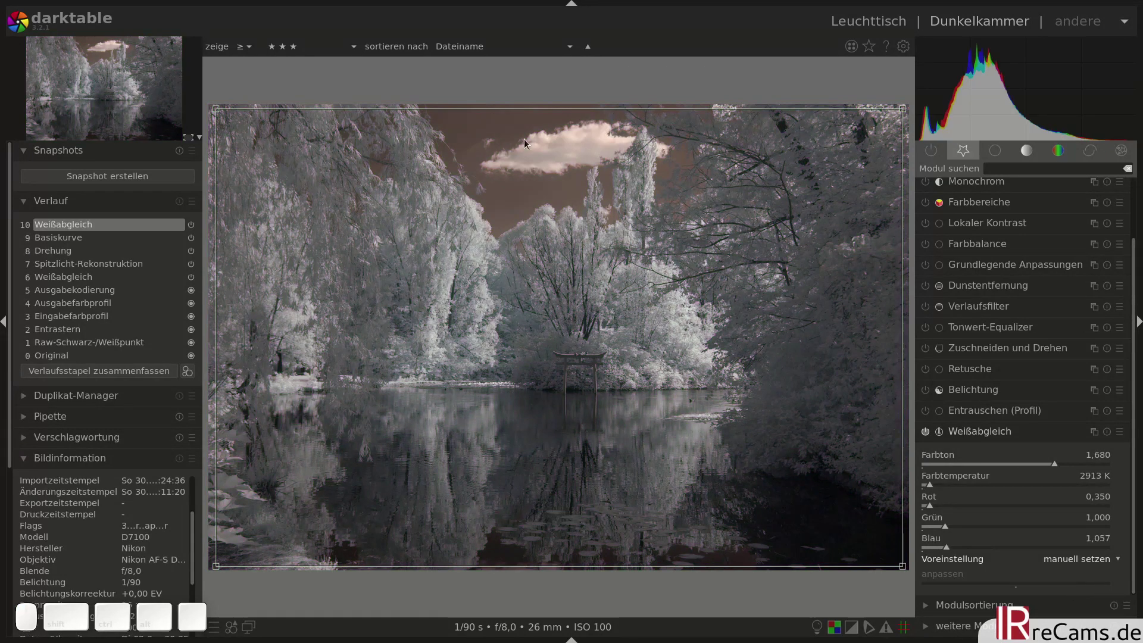
left_click_drag(573, 161, 598, 144)
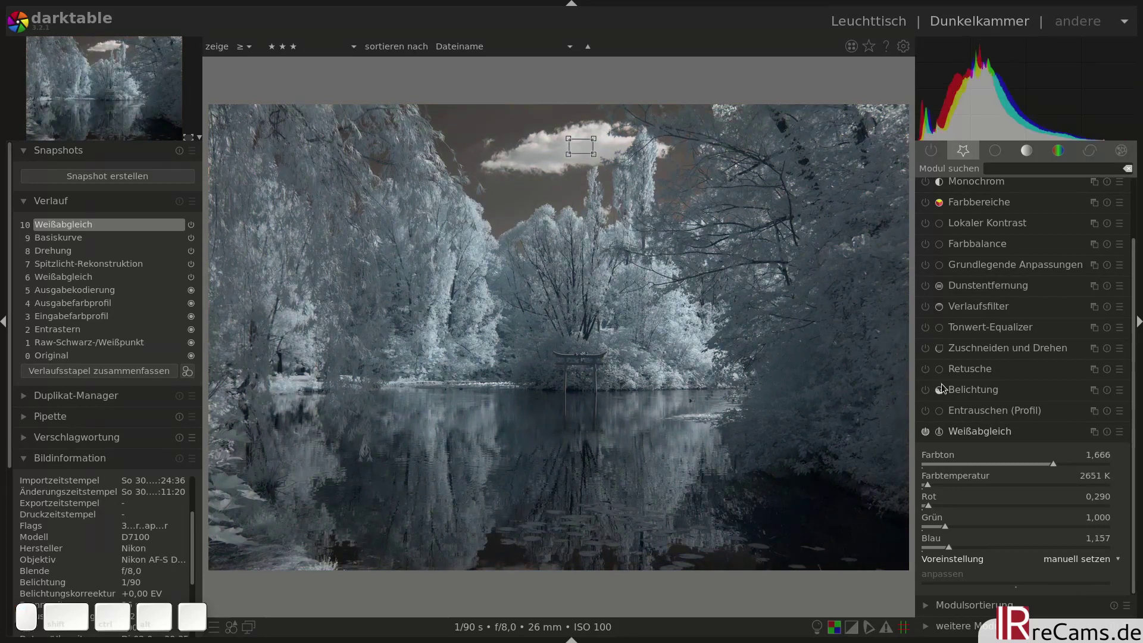
Enable exposure, then switch on the Dunstentfernung and Lokaler Kontrast modules
left_click(974, 430)
scroll("up", 3)
scroll("up", 3)
scroll("up", 3)
left_click(925, 360)
left_click(927, 295)
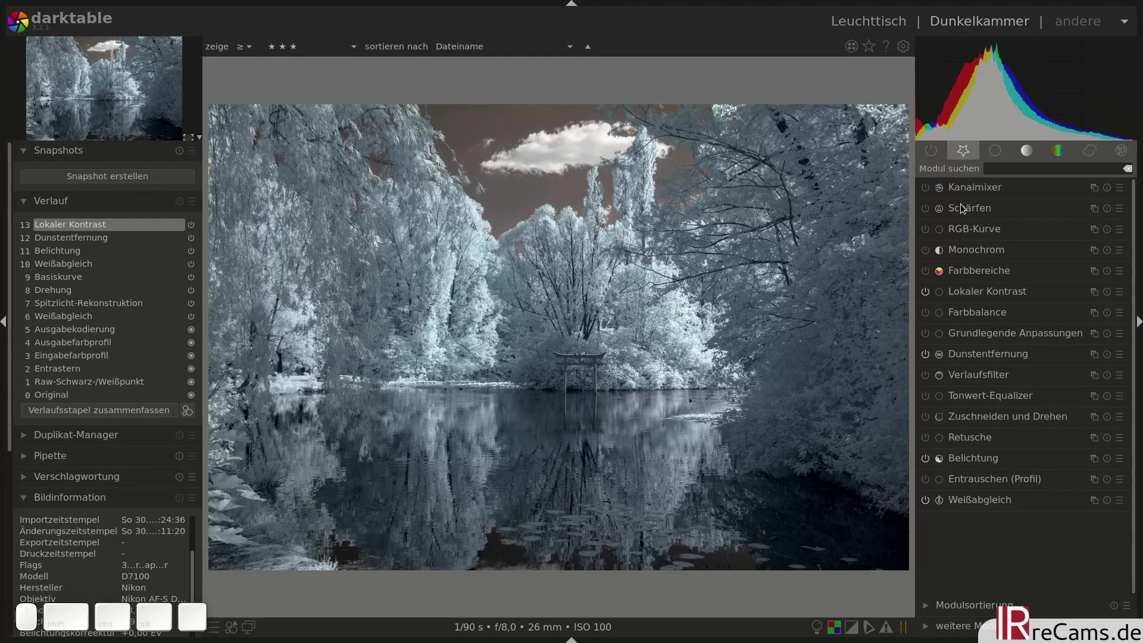
Show only the active modules, then return to the favourites group
left_click(937, 152)
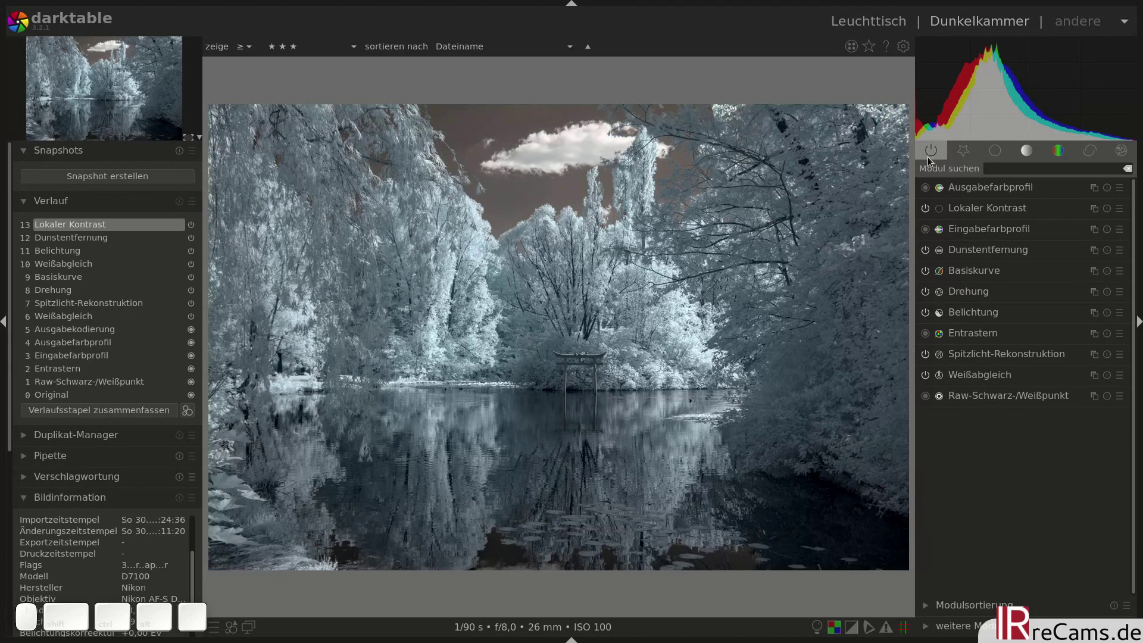
left_click(953, 157)
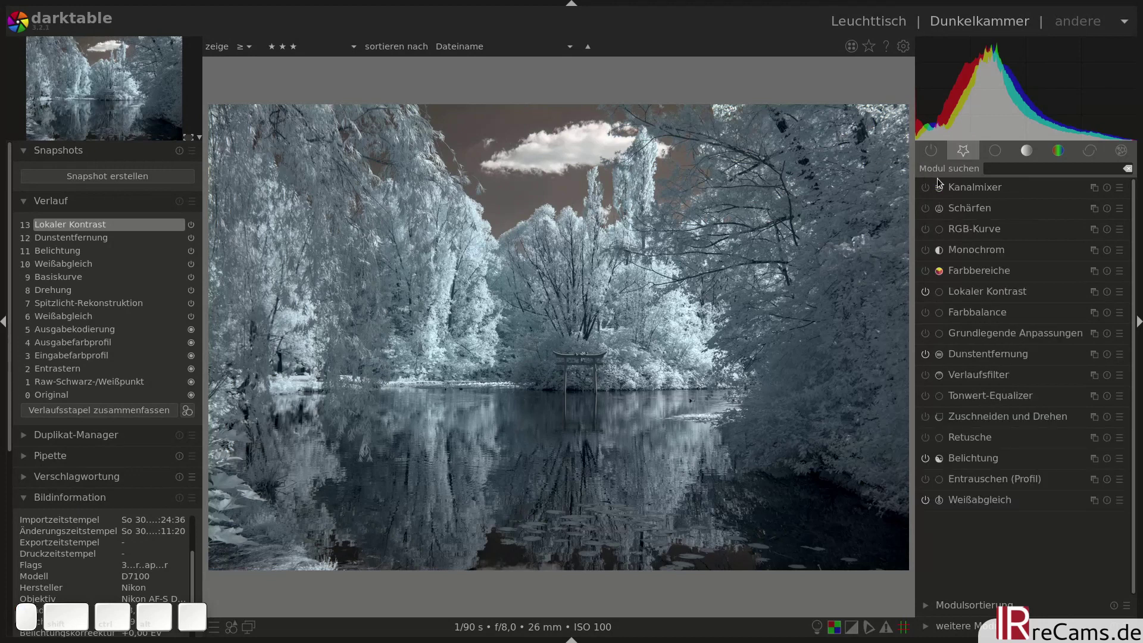
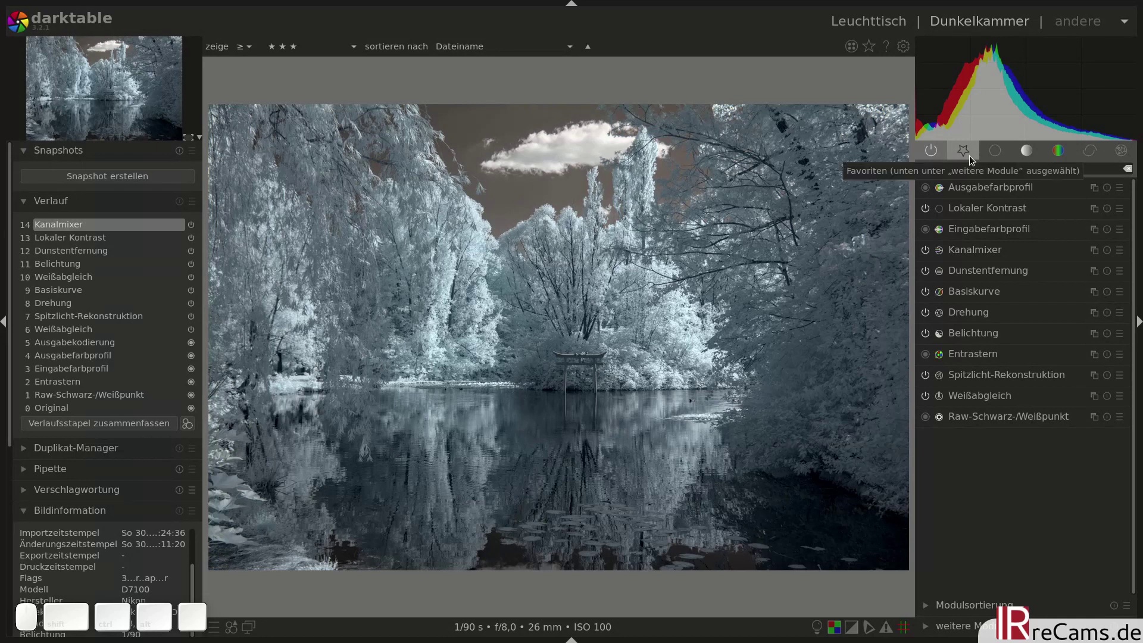
In Grundlegende Anpassungen set Sättigung +1.00, Spitzlichtkompression 100 and Helligkeit +0.10
left_click(977, 160)
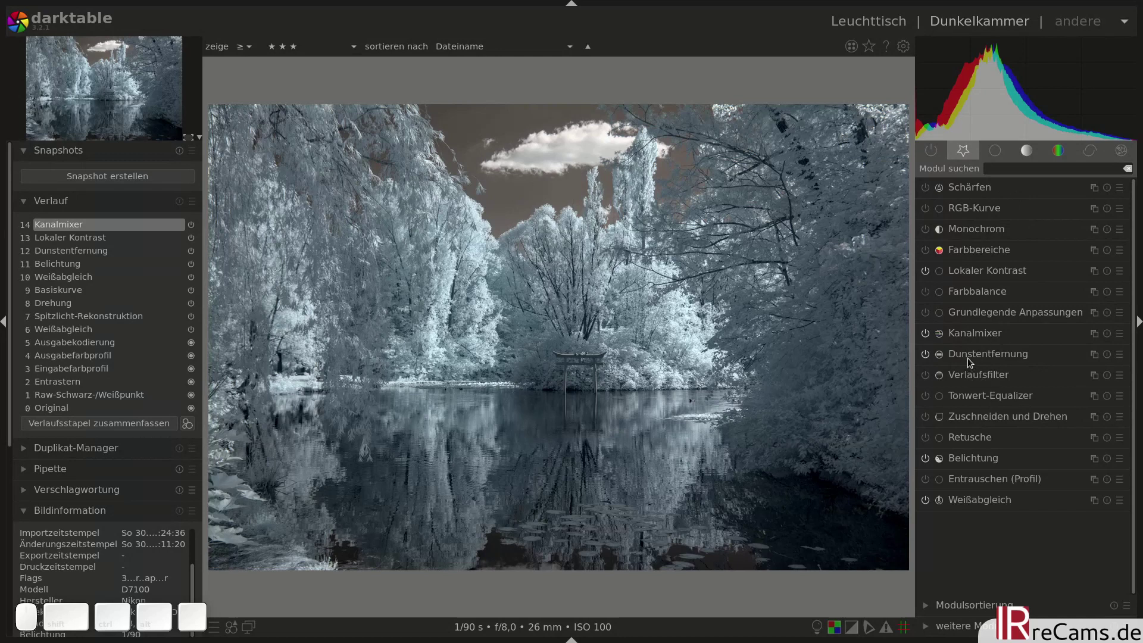
left_click(981, 321)
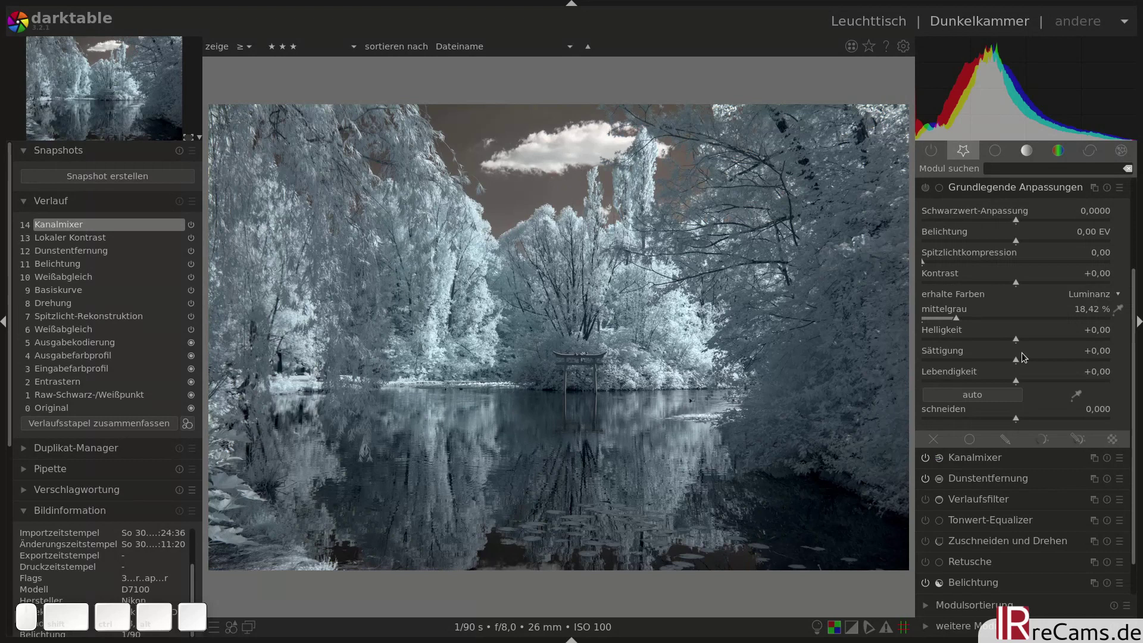
left_click_drag(1029, 362, 1102, 337)
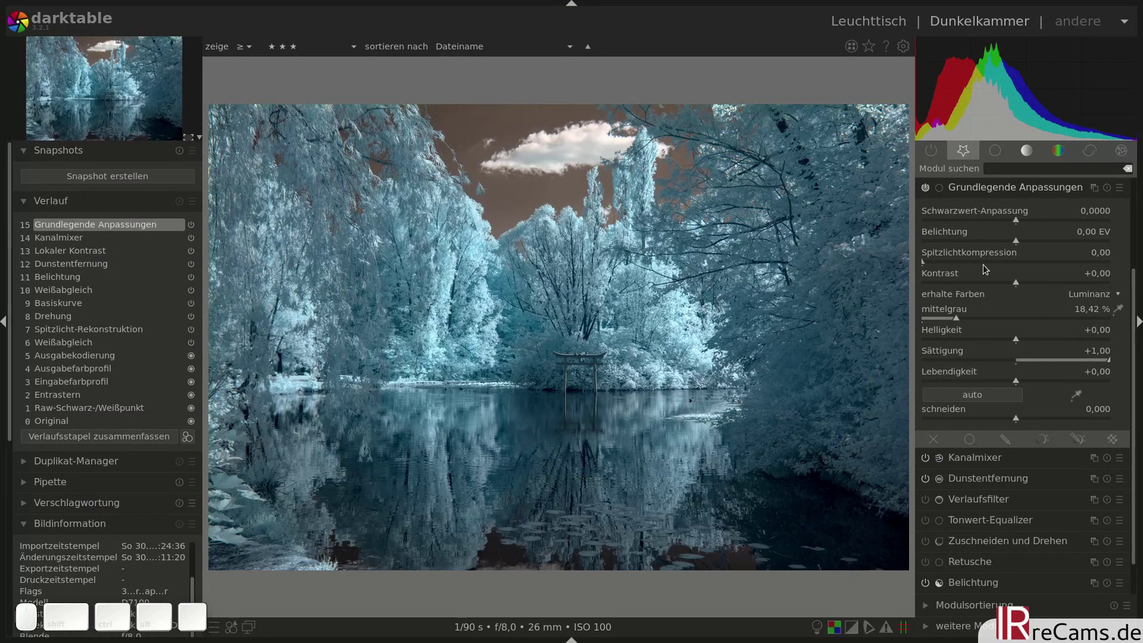
left_click_drag(994, 265, 782, 259)
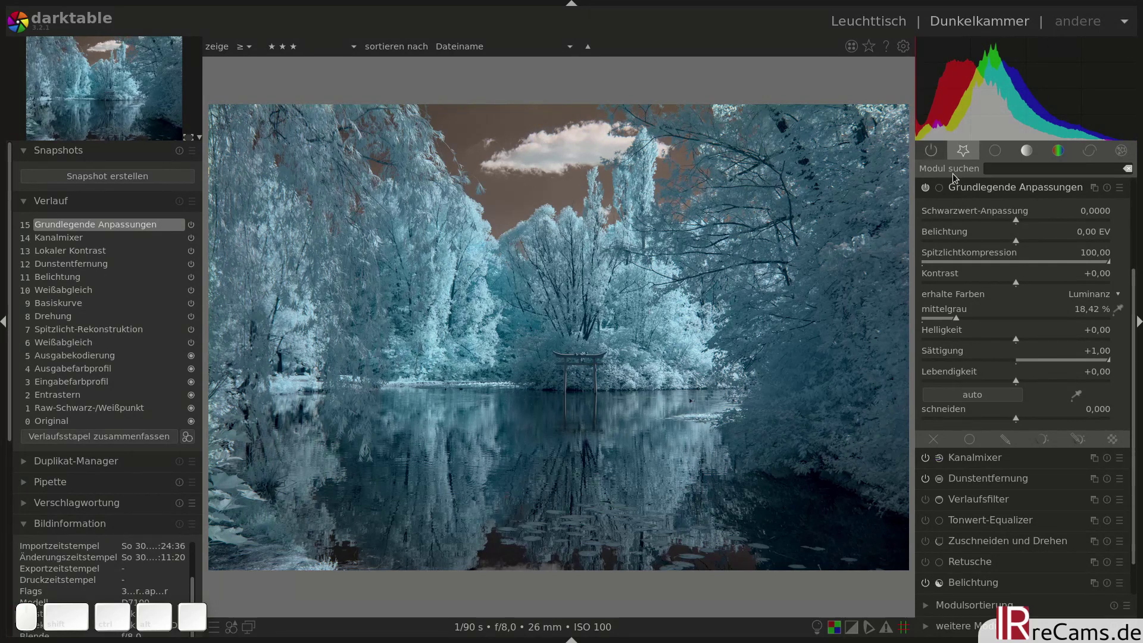
scroll("up", 3)
scroll("down", 3)
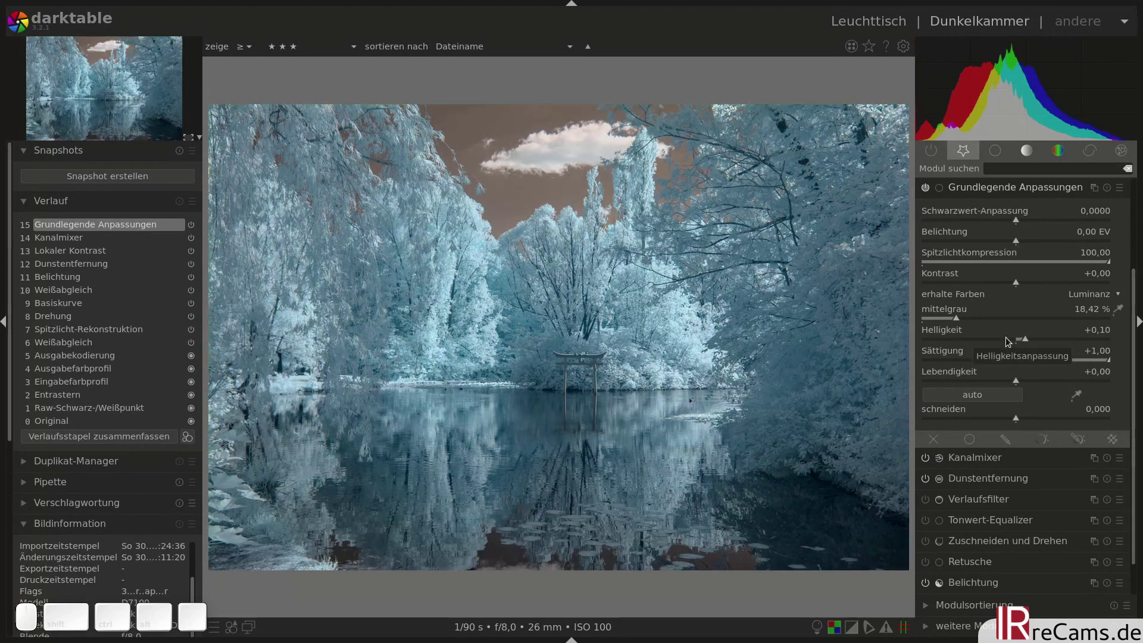
scroll("down", 3)
scroll("up", 3)
left_click(984, 186)
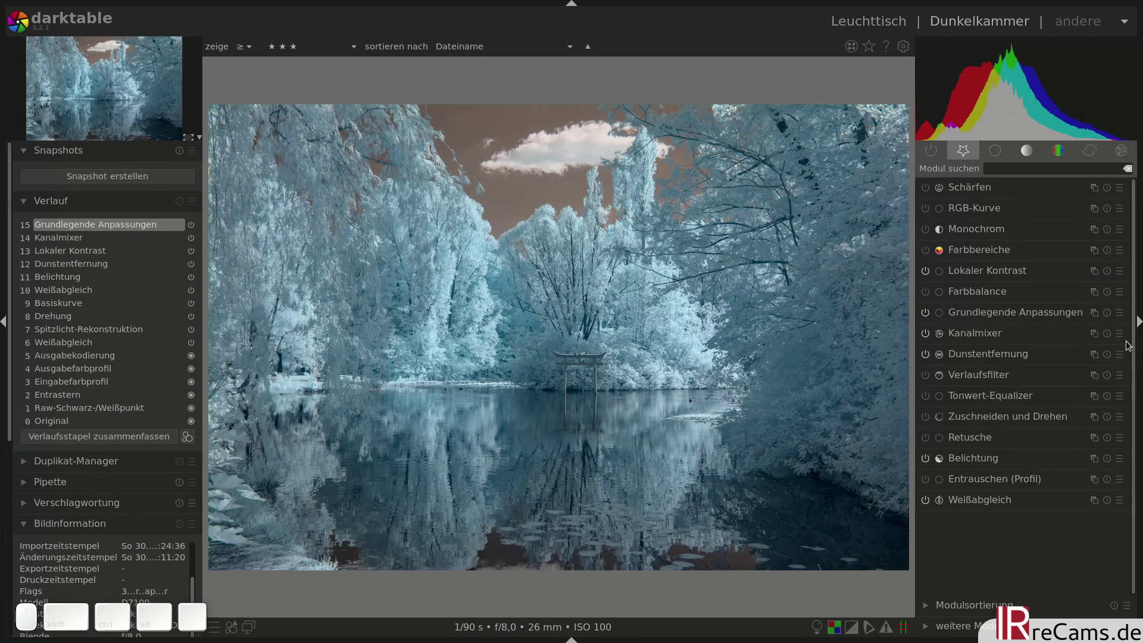
Open the Kanalmixer presets menu to swap the red and blue channels
left_click(1125, 337)
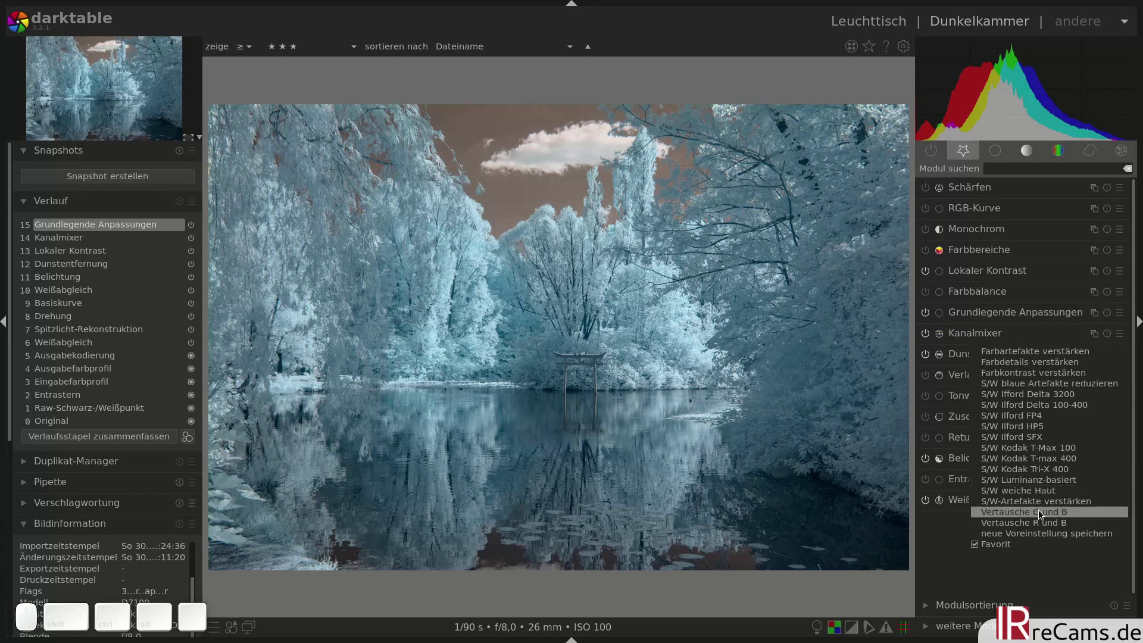
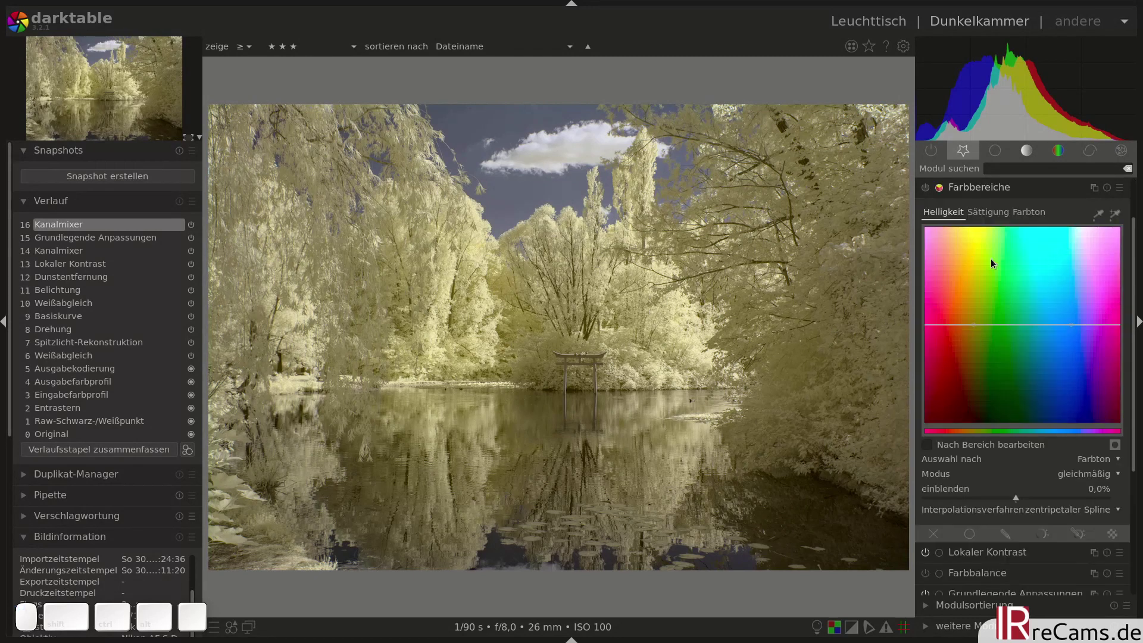
In Farbbereiche, sample the foliage hue and drain saturation from the yellow tones
left_click(986, 217)
left_click(931, 191)
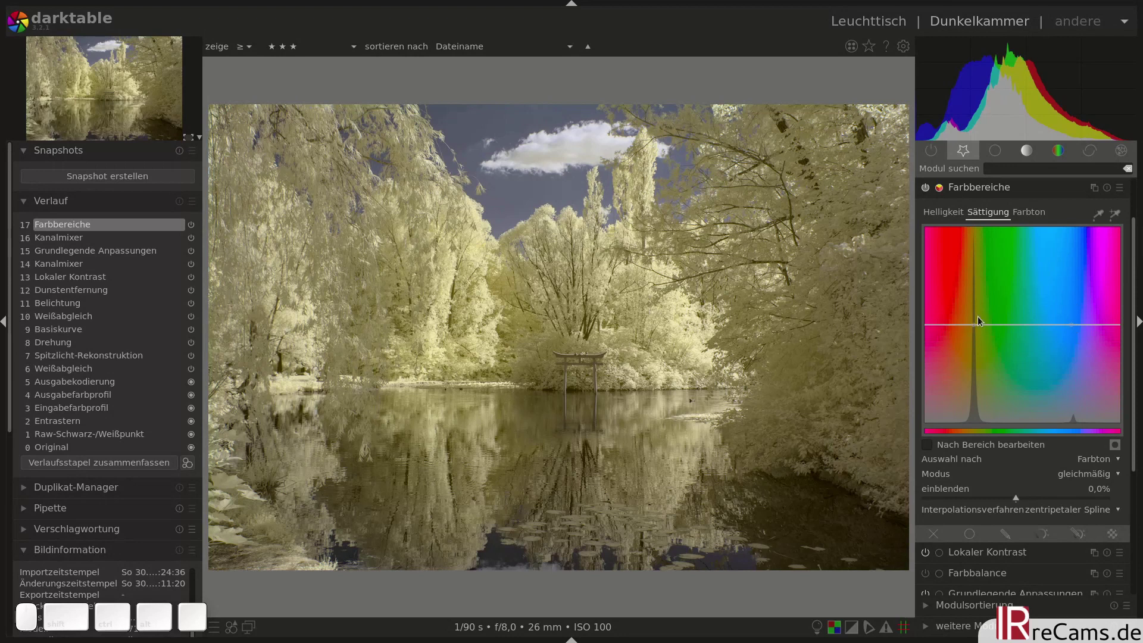
left_click_drag(977, 329, 978, 436)
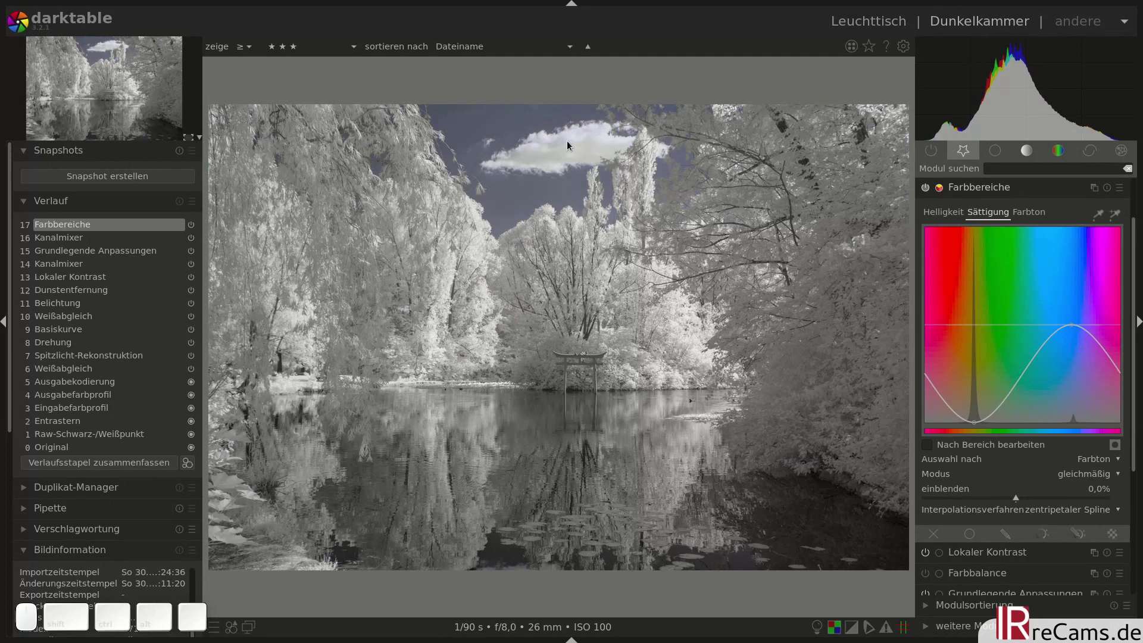
left_click_drag(1076, 325, 1057, 308)
Slightly lower brightness of the yellow tones on the Helligkeit curve, then collapse Farbbereiche
left_click(951, 214)
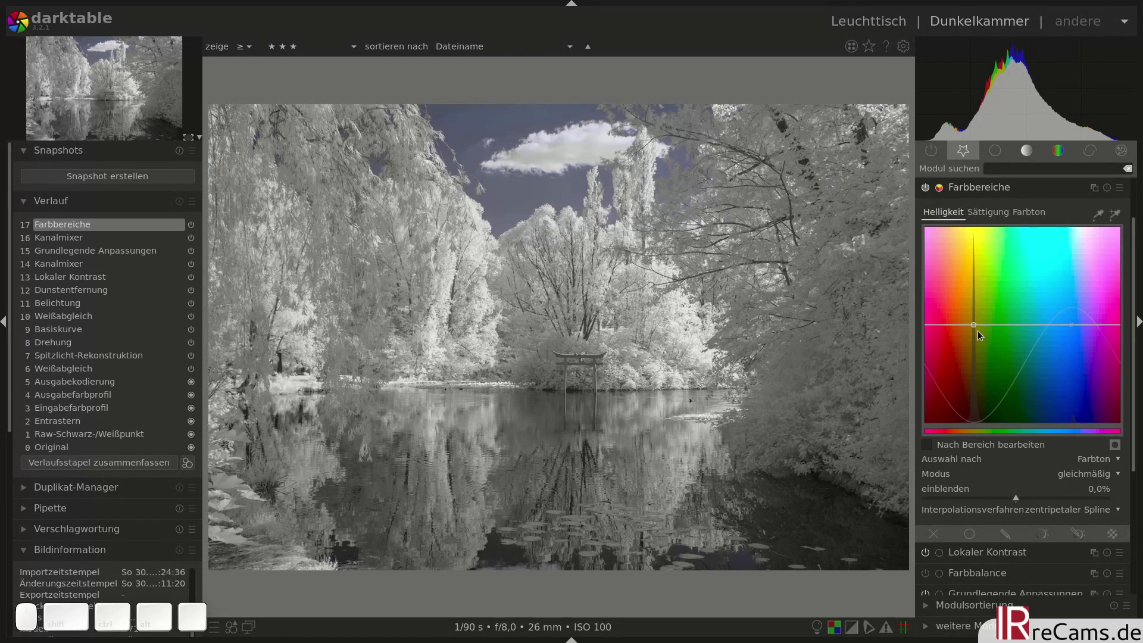
left_click_drag(981, 328, 981, 313)
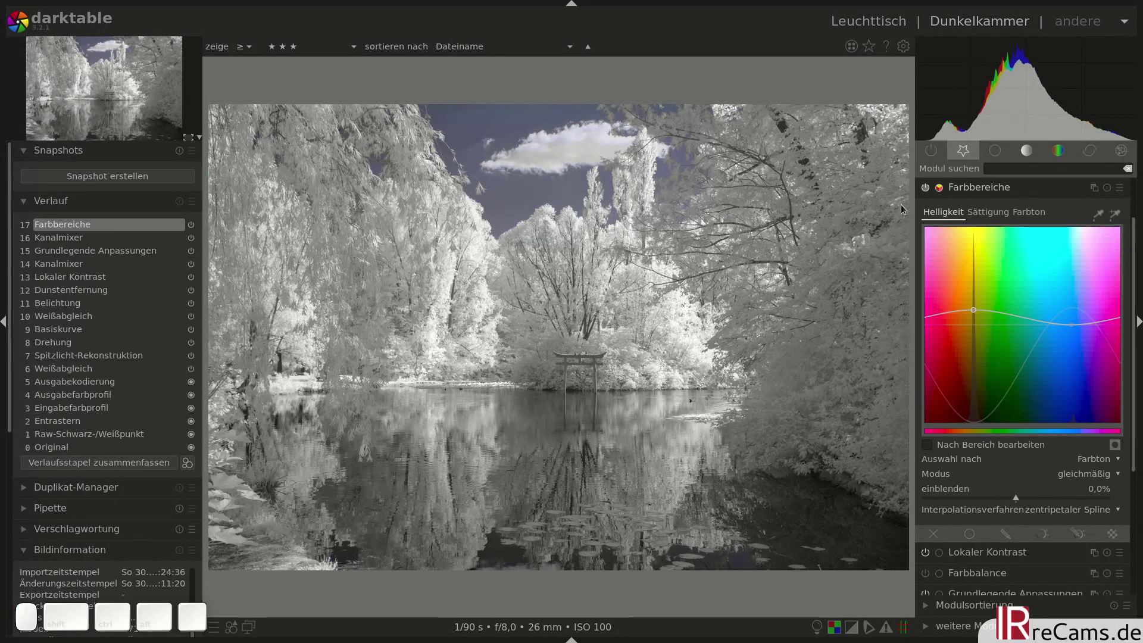
left_click(930, 189)
left_click(931, 189)
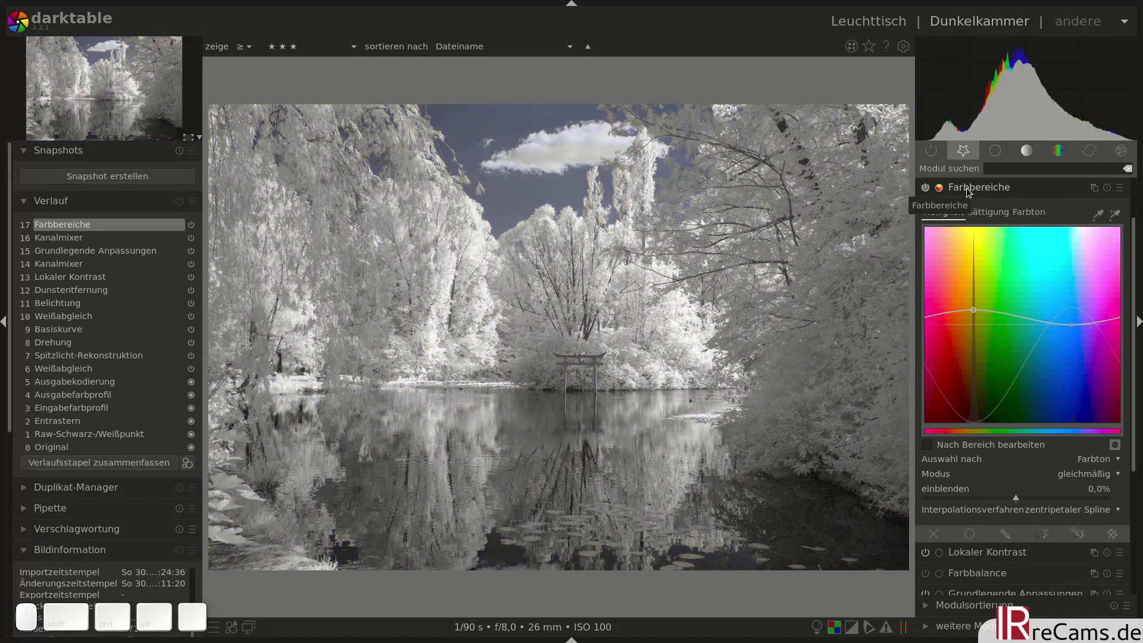
left_click(971, 192)
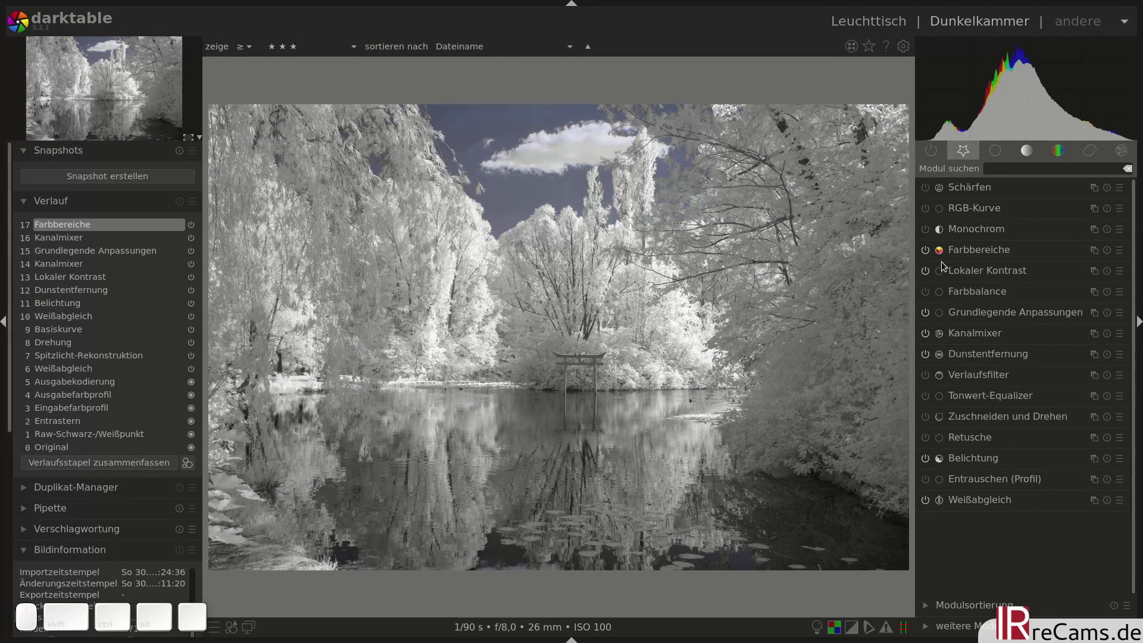
Reshape the colour-zone brightness curve as a second Farbbereiche refinement
left_click(972, 252)
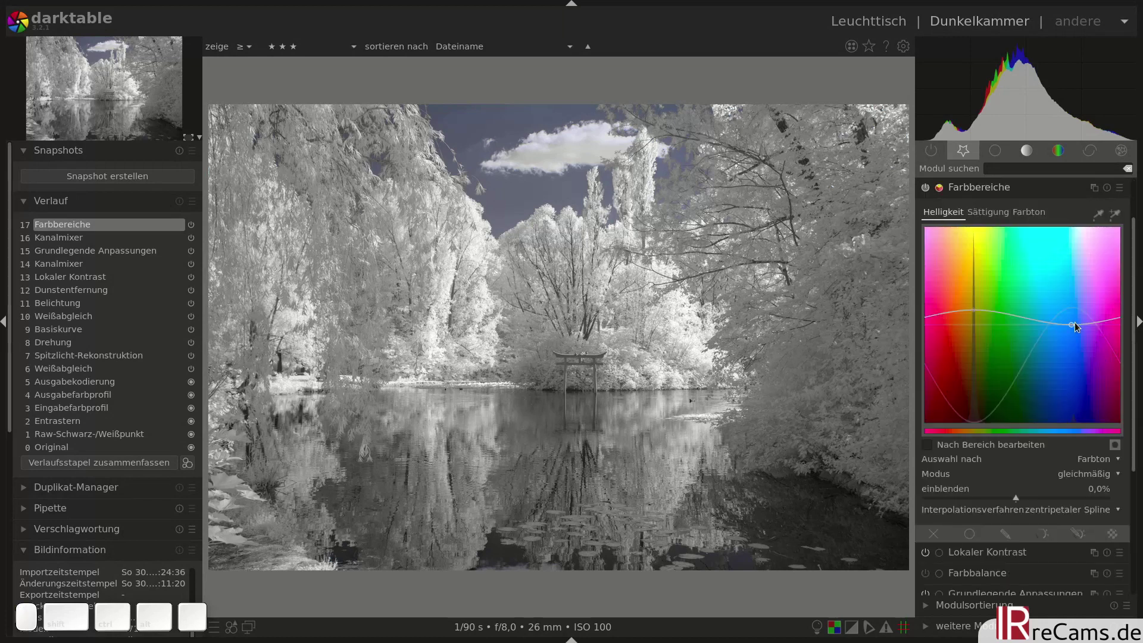
left_click_drag(1077, 330, 1077, 334)
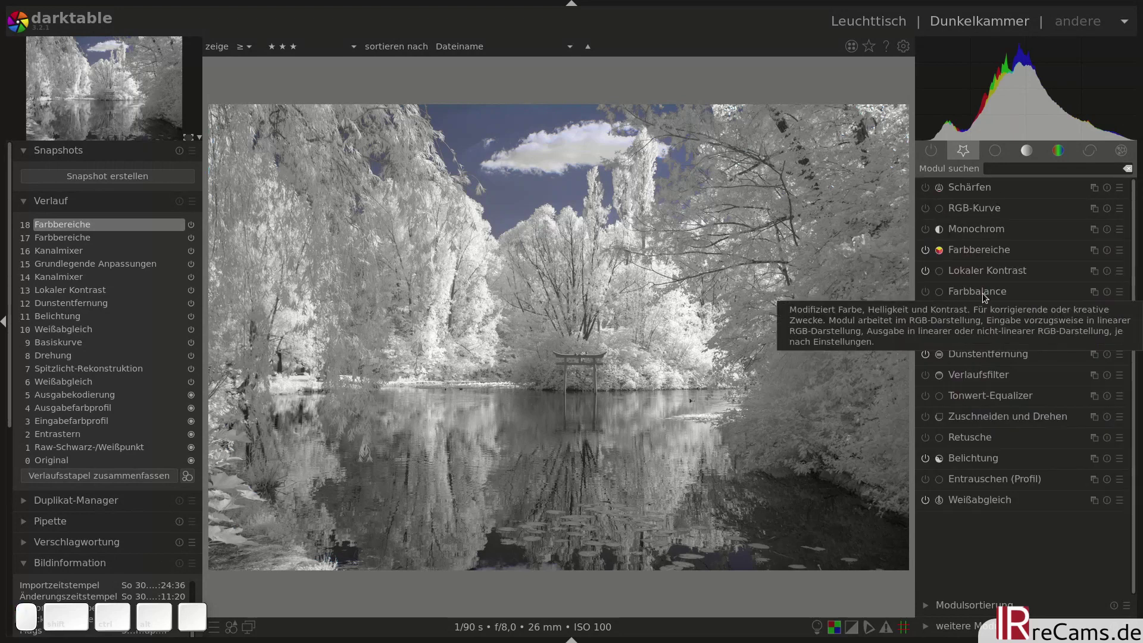
Straighten the photo 0,44° along a horizon line in Zuschneiden und Drehen
left_click(972, 419)
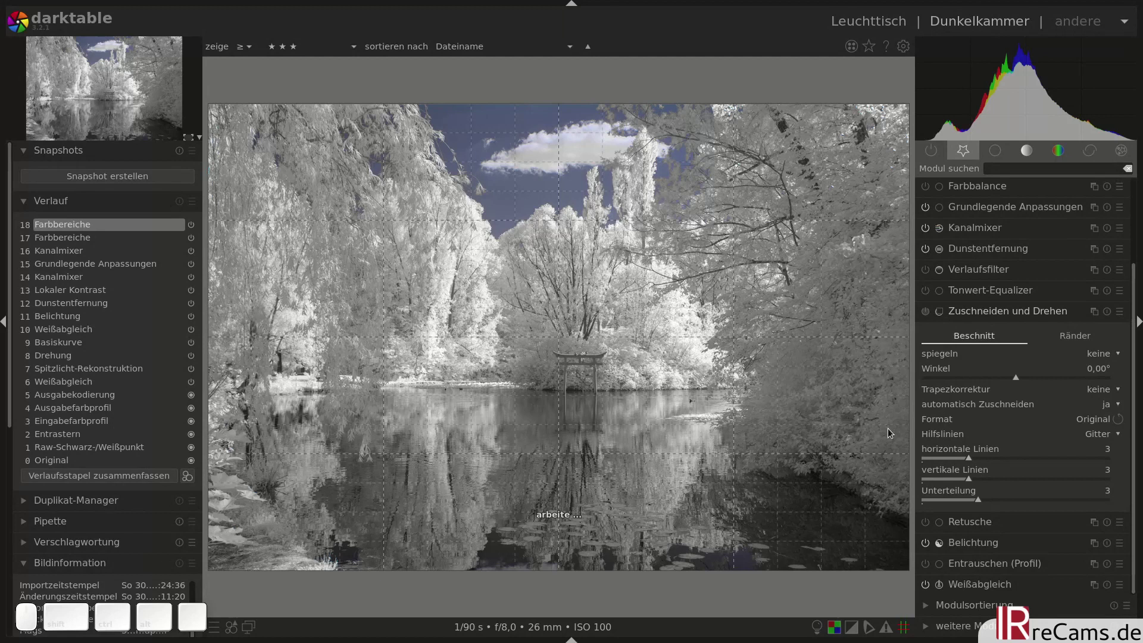
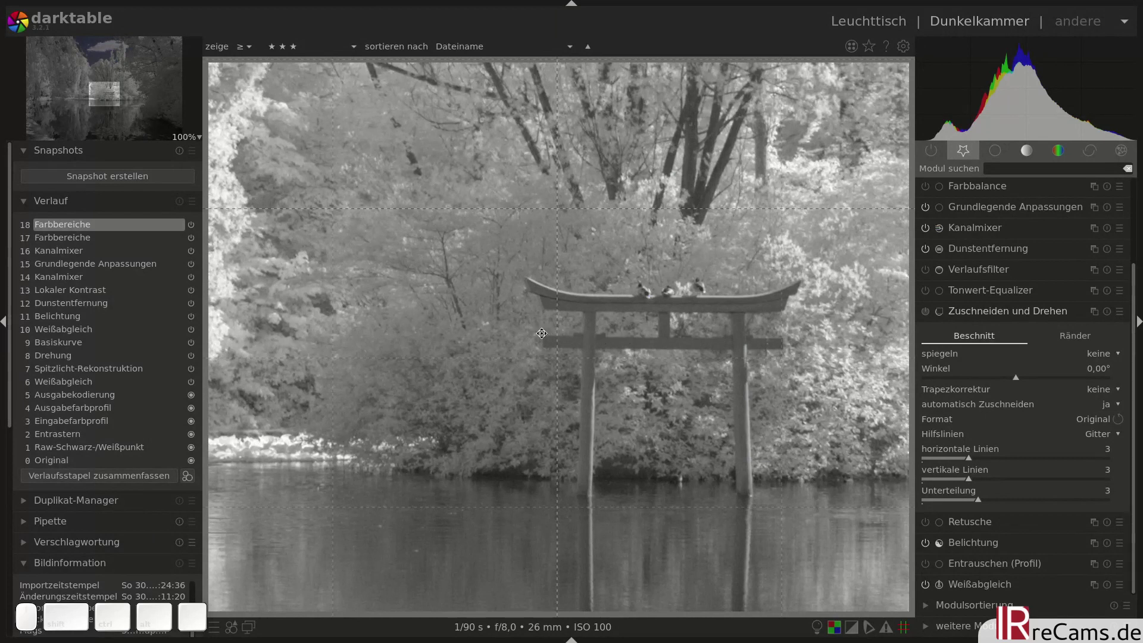
left_click_drag(974, 463, 785, 342)
left_click(975, 311)
scroll("down", 3)
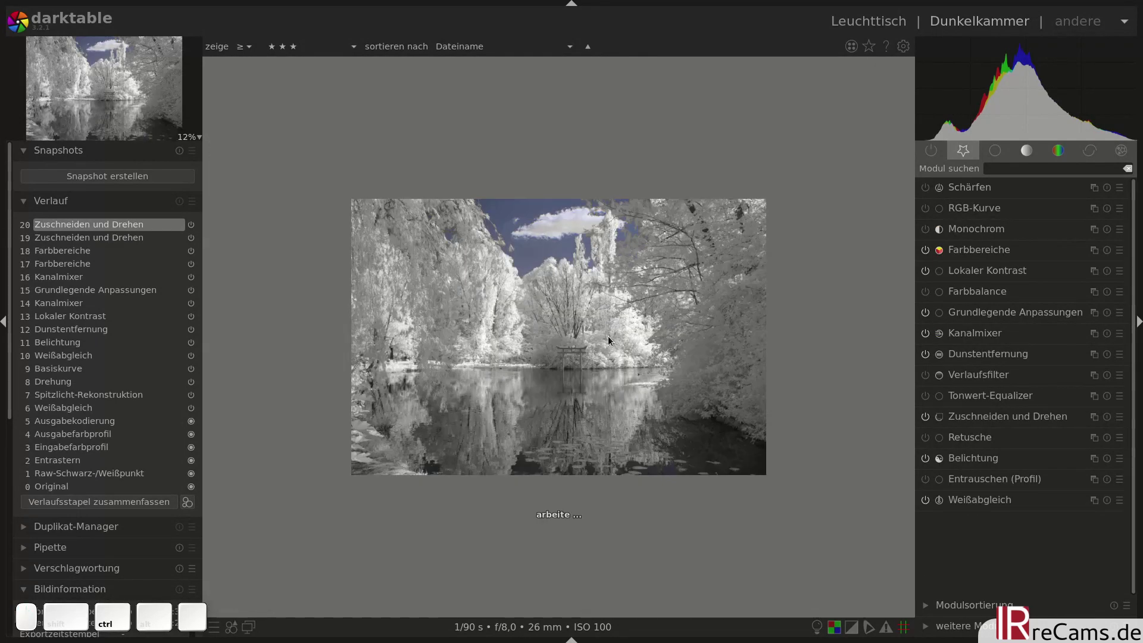
scroll("up", 3)
scroll("up", 3)
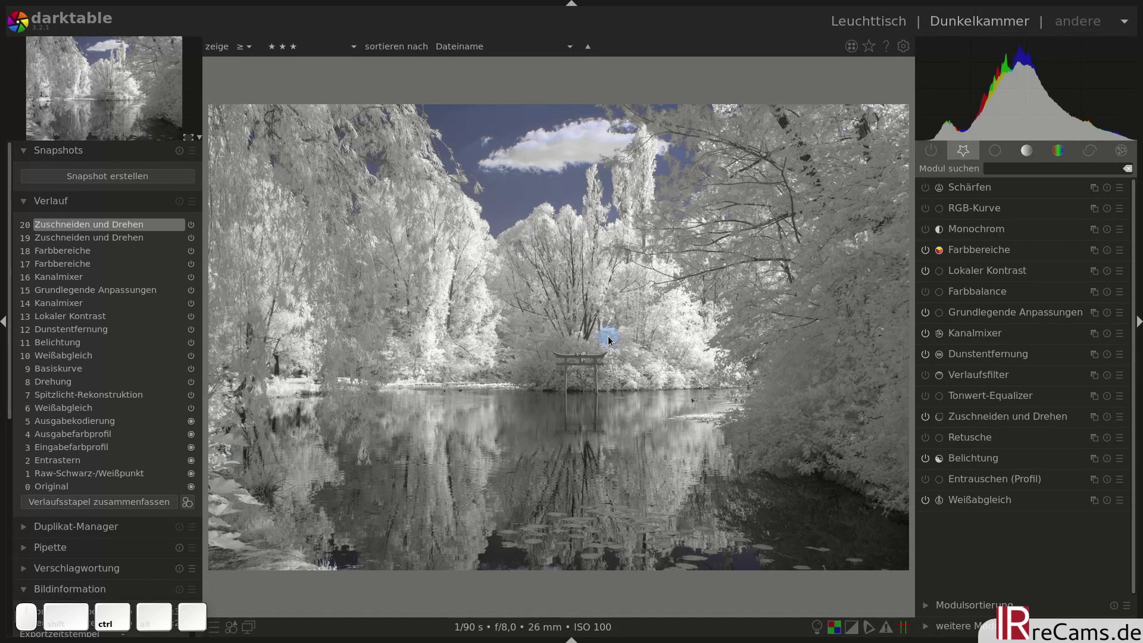
Crop the frame slightly tighter and apply the crop
left_click(977, 422)
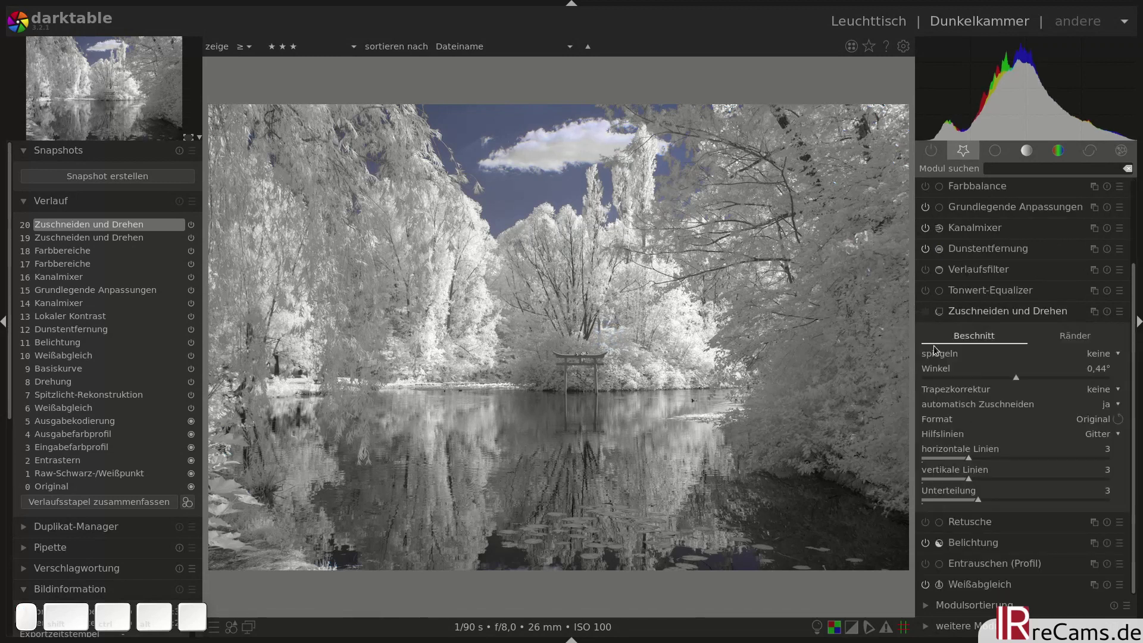
left_click(930, 311)
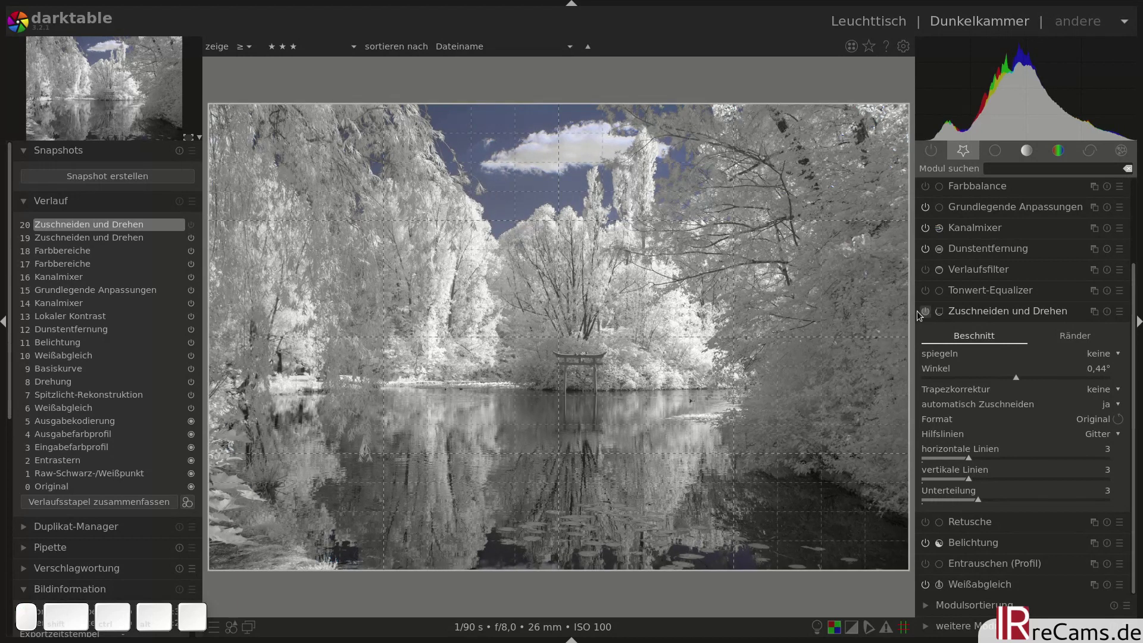
left_click(937, 316)
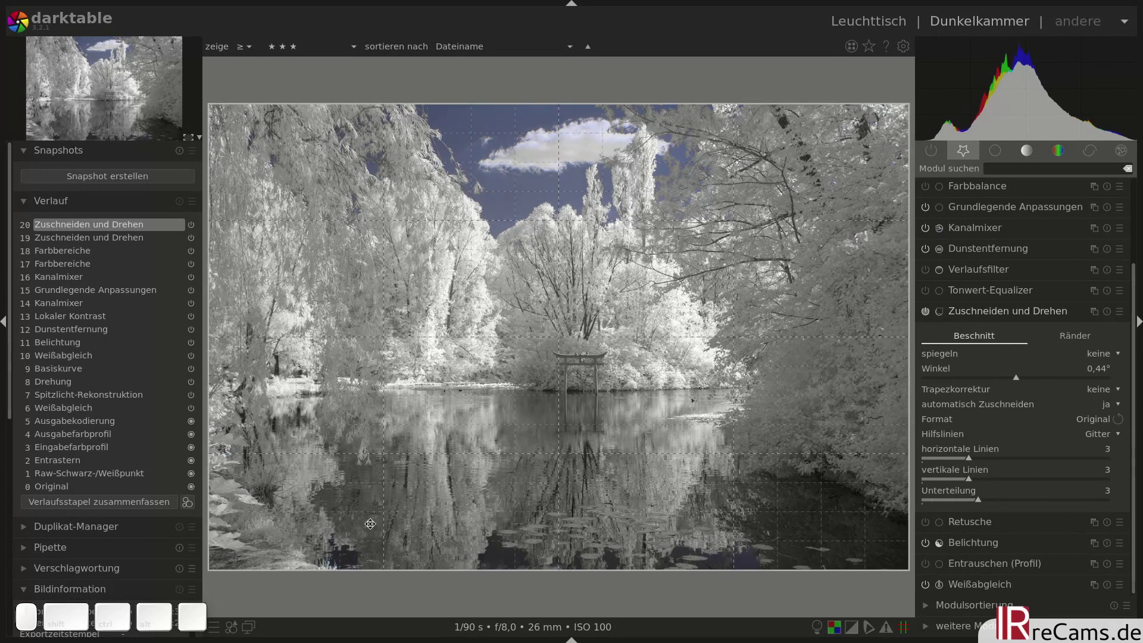
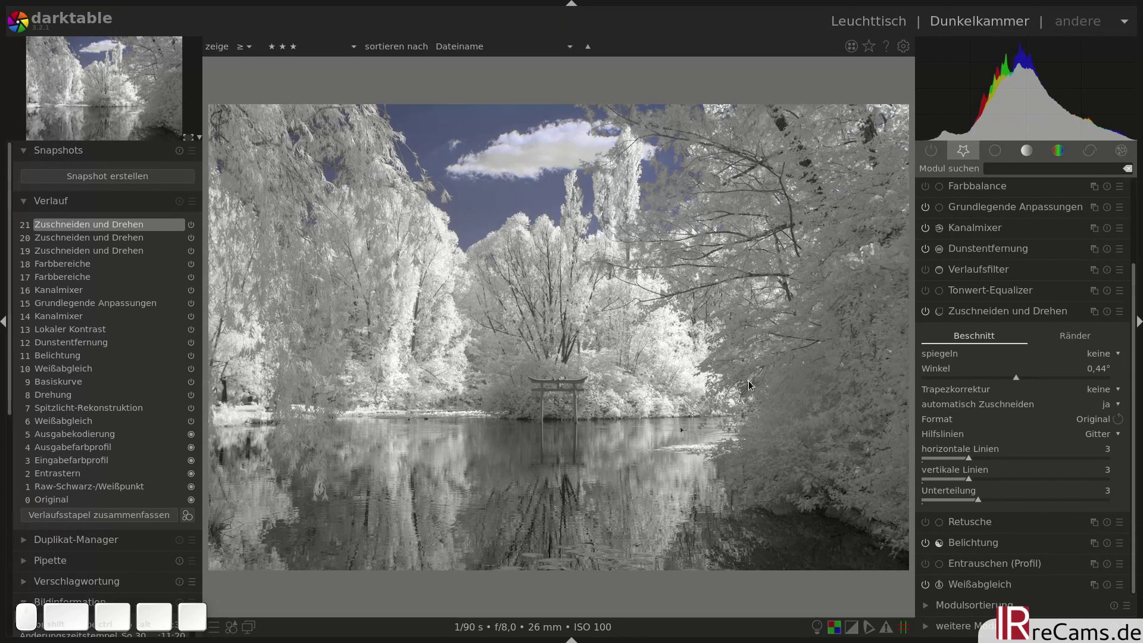
left_click(992, 310)
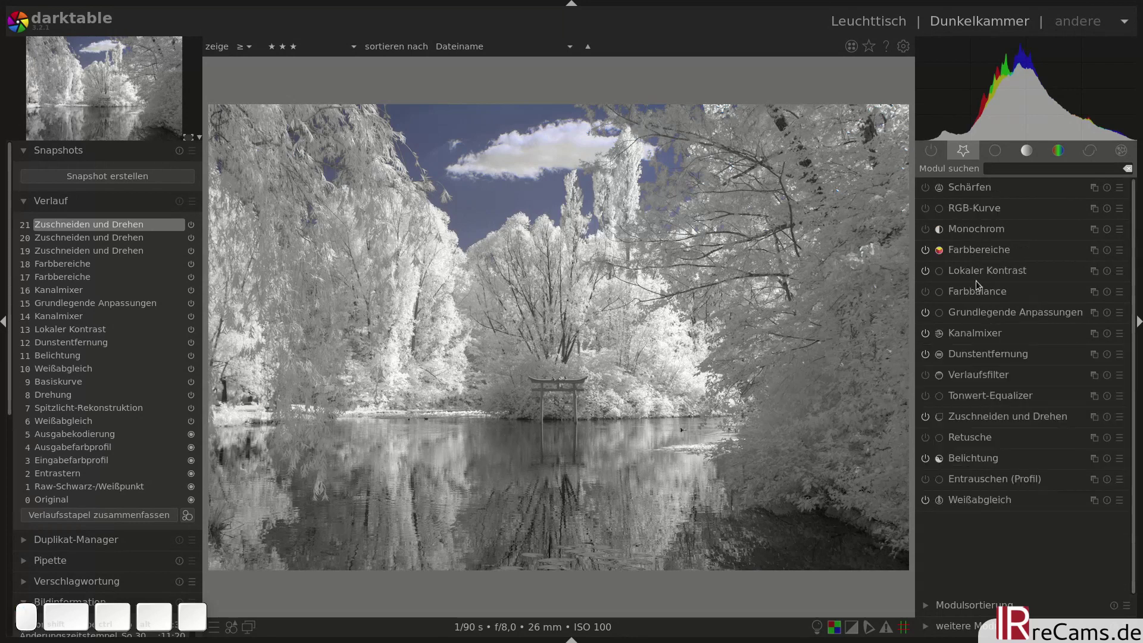
left_click(968, 275)
Raise local contrast detail, show clipping, and add a parametric mask excluding highlights above 70
scroll("up", 3)
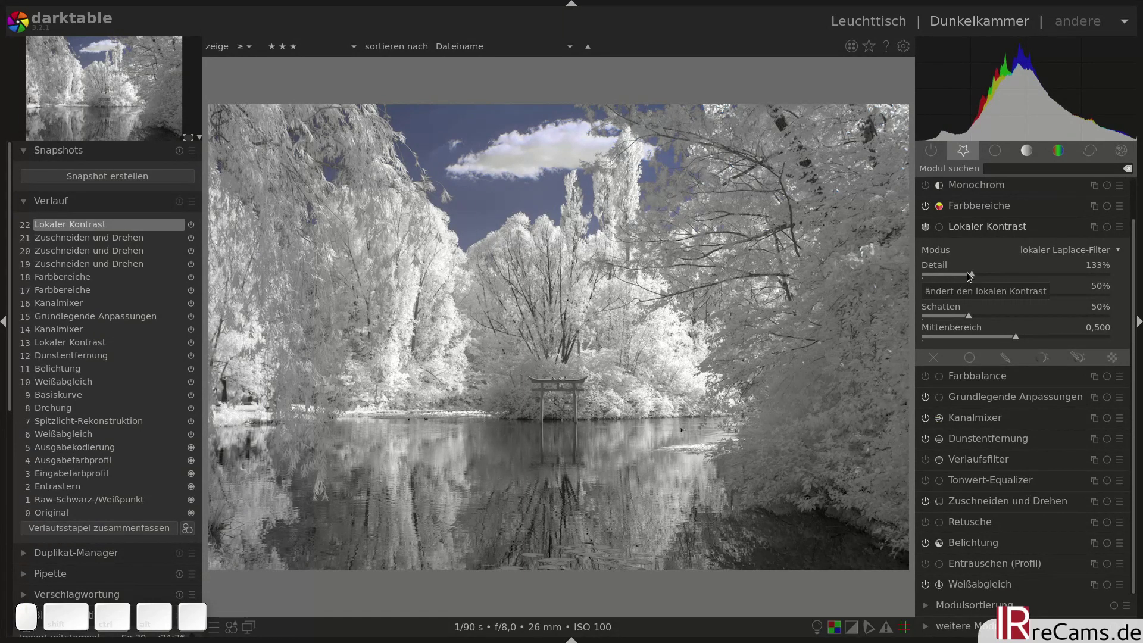
scroll("up", 3)
scroll("up", 3)
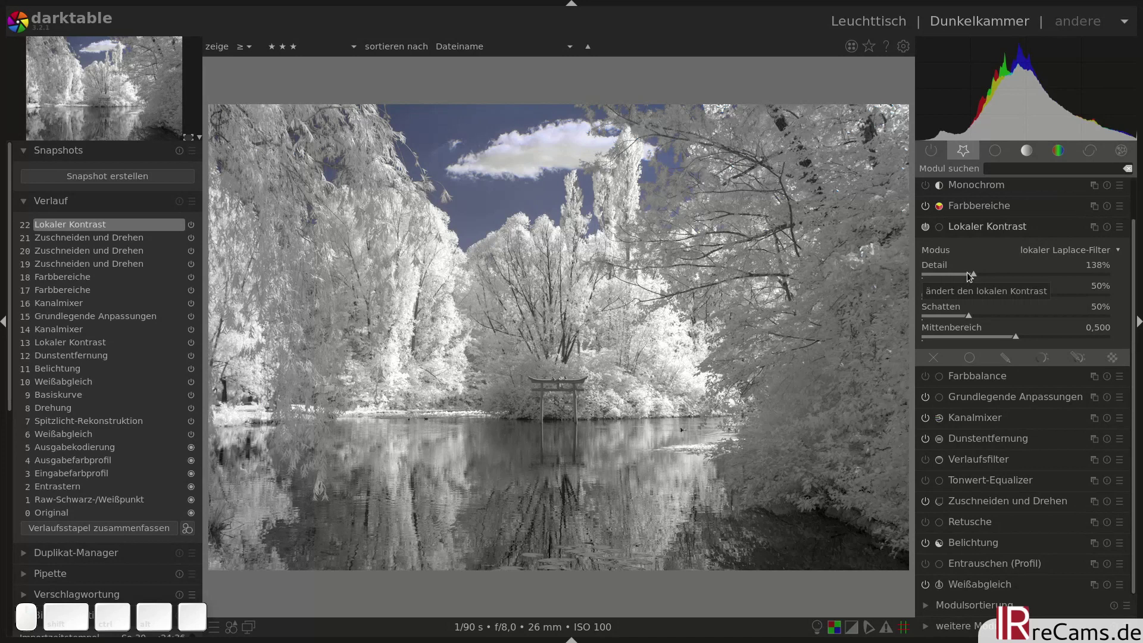
key("o")
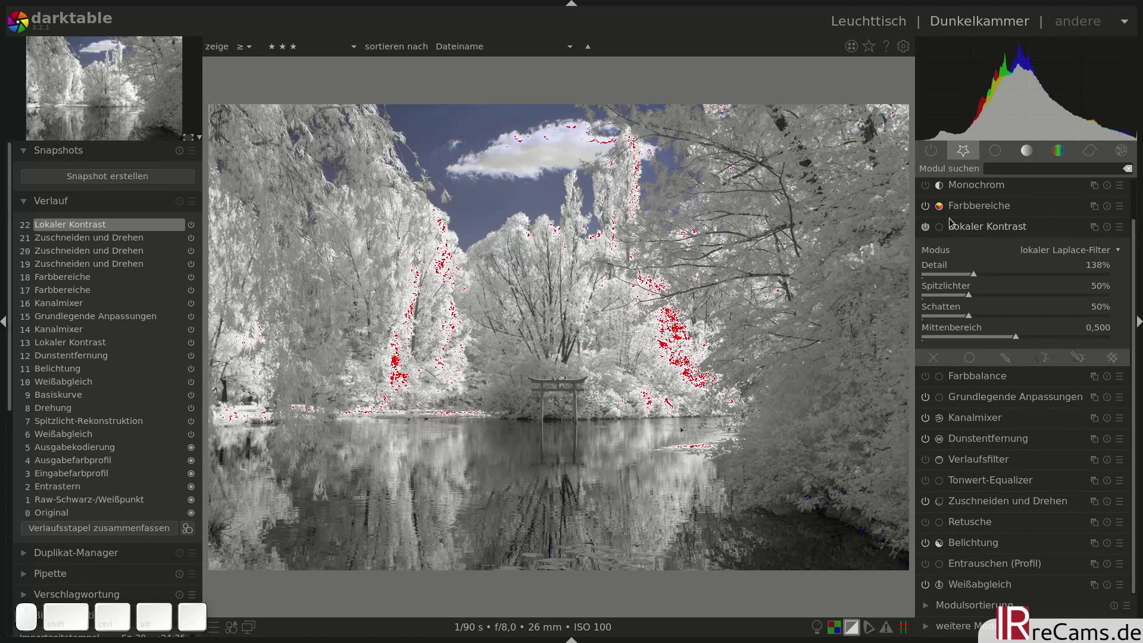
left_click(934, 232)
left_click(933, 232)
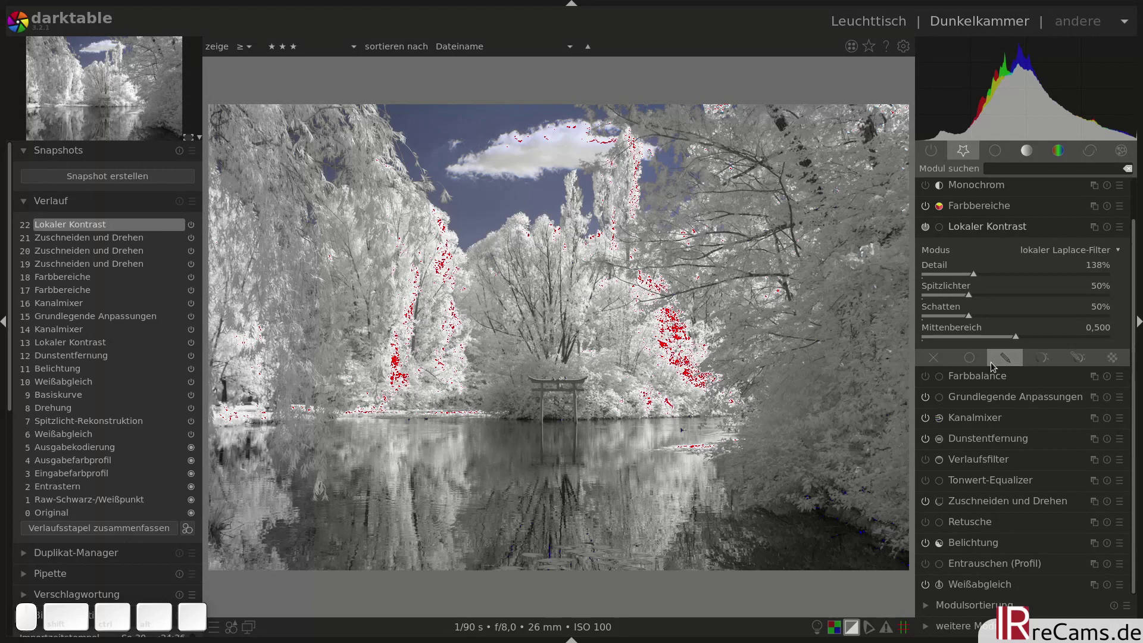
left_click(1038, 362)
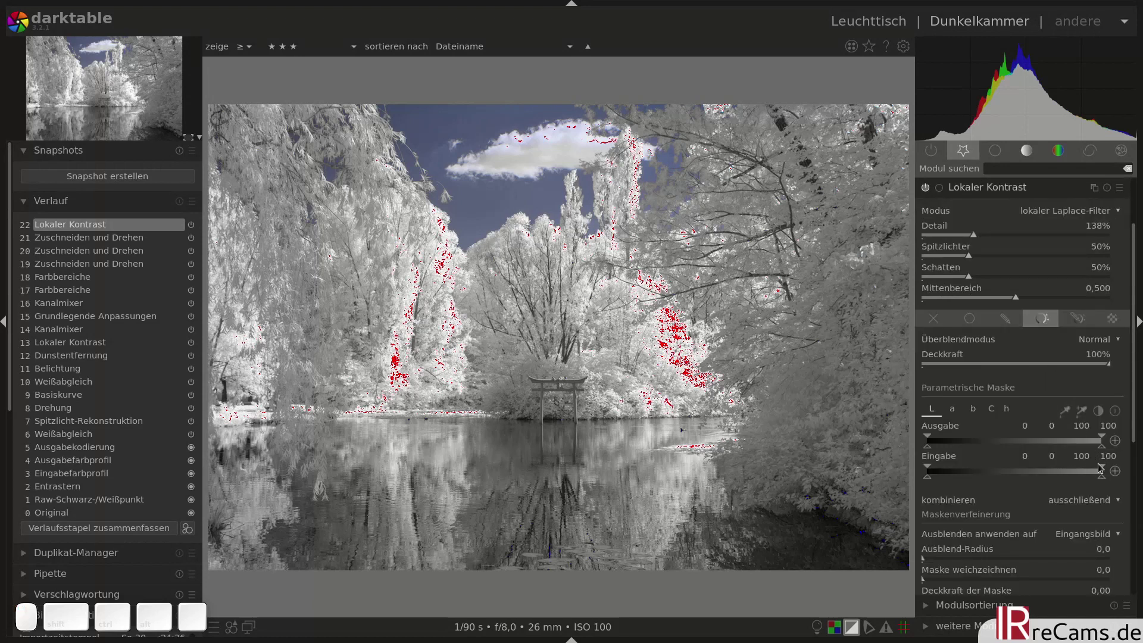
left_click_drag(1106, 470, 1045, 464)
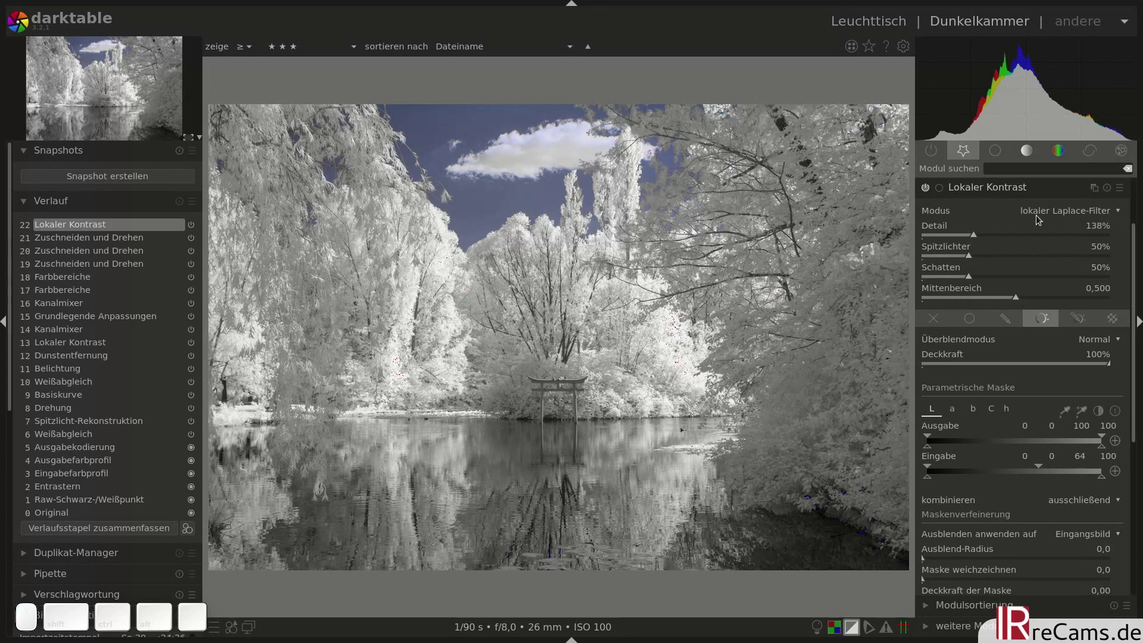
left_click(1045, 470)
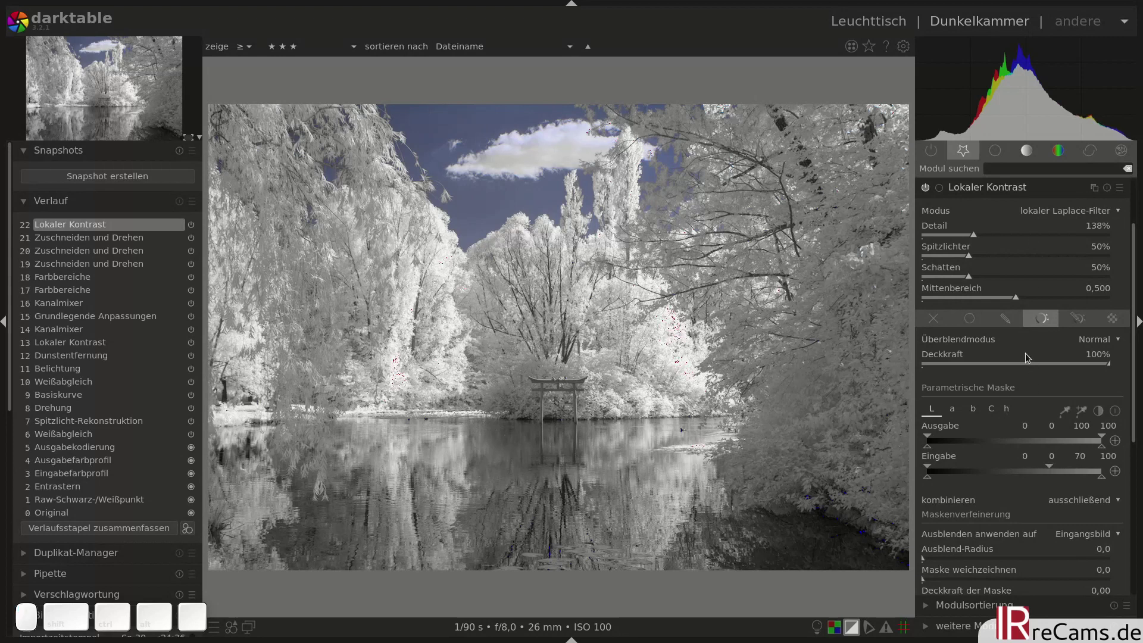
Push Detail to 153%, hide the clipping overlay and compare local contrast on and off
scroll("up", 3)
scroll("up", 3)
scroll("up", 3)
scroll("up", 3)
scroll("up", 3)
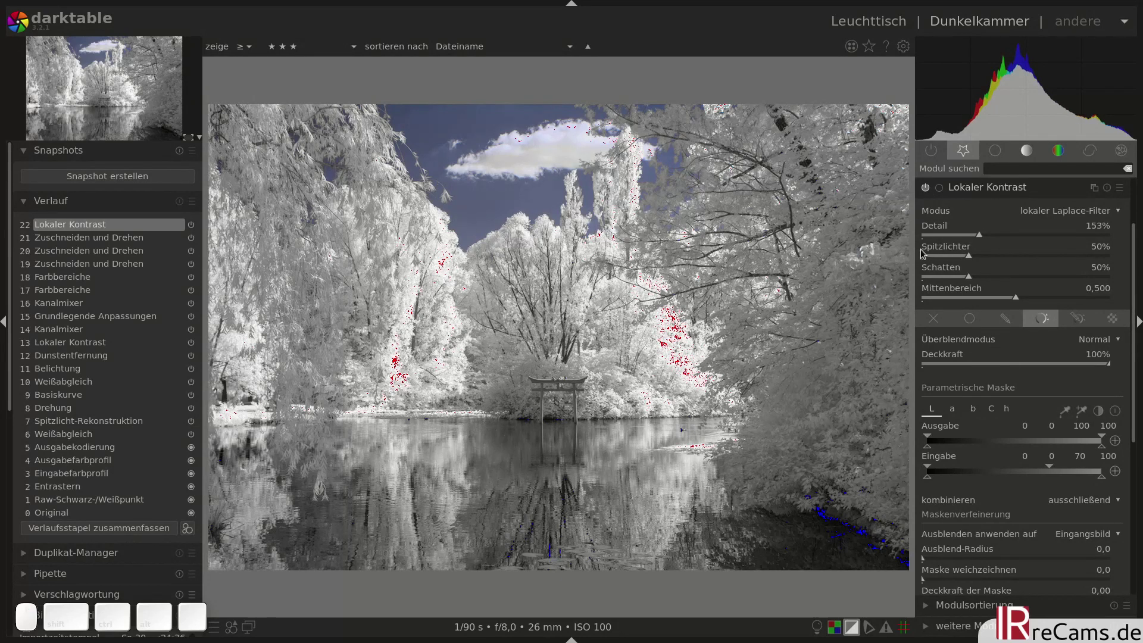
key("o")
left_click(926, 190)
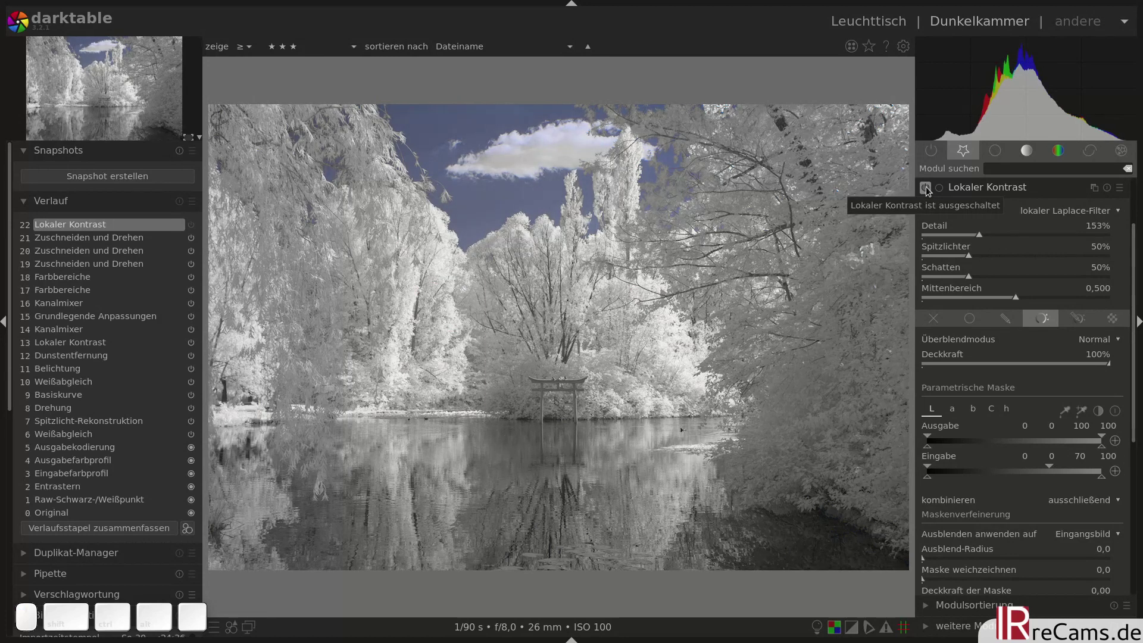
left_click(933, 191)
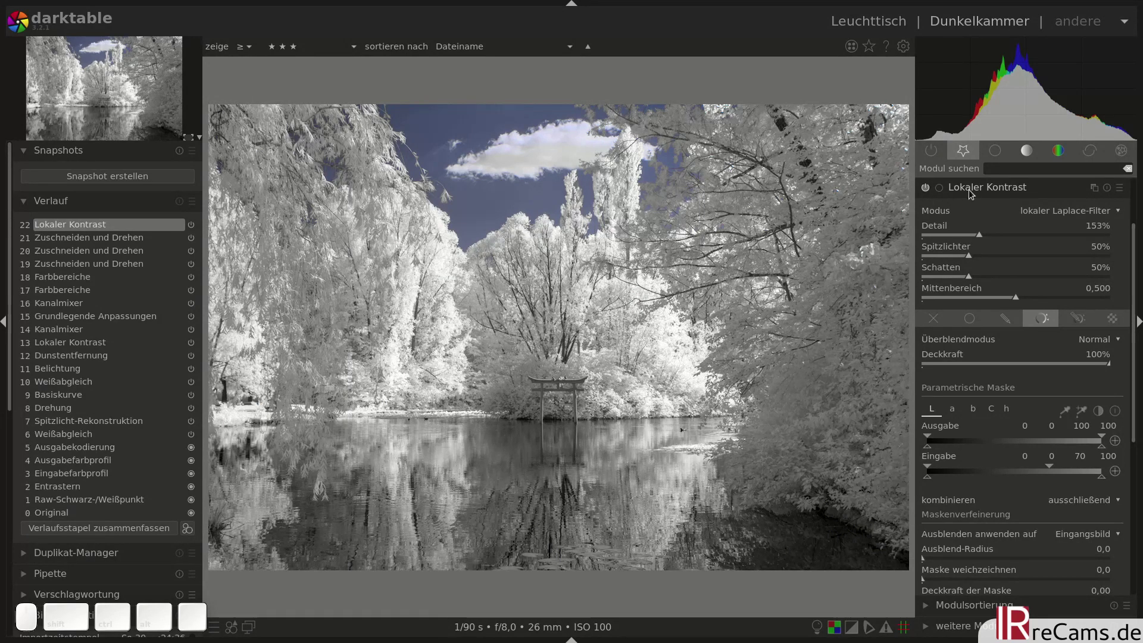
left_click(970, 193)
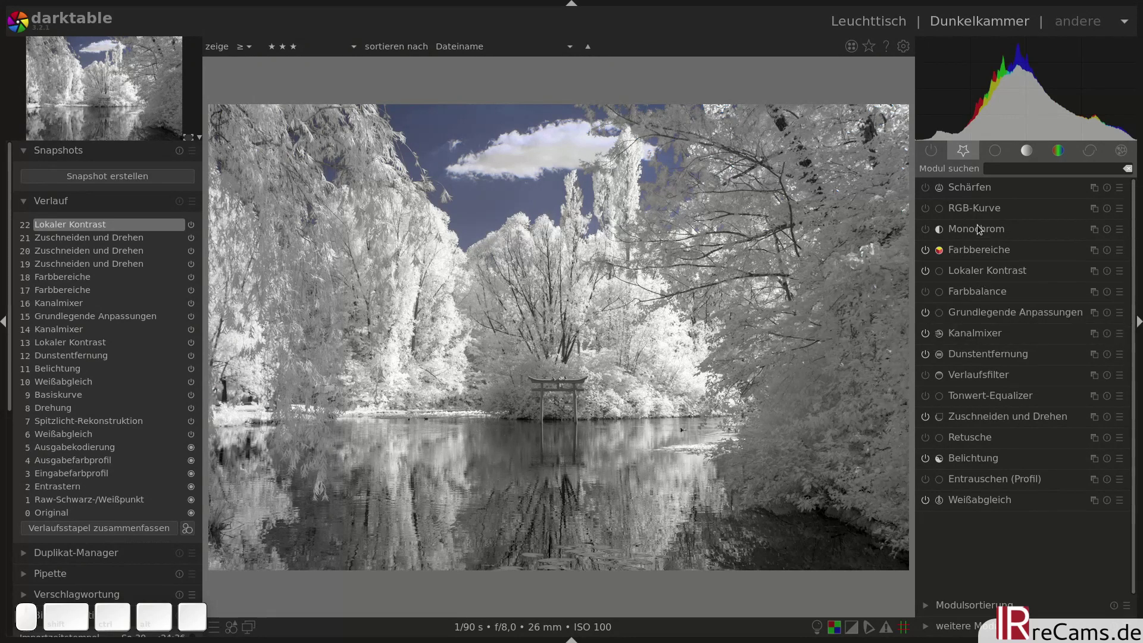
Enable the RGB curve with a point on the lower curve for more contrast, and compare it on/off
left_click(985, 210)
left_click(932, 192)
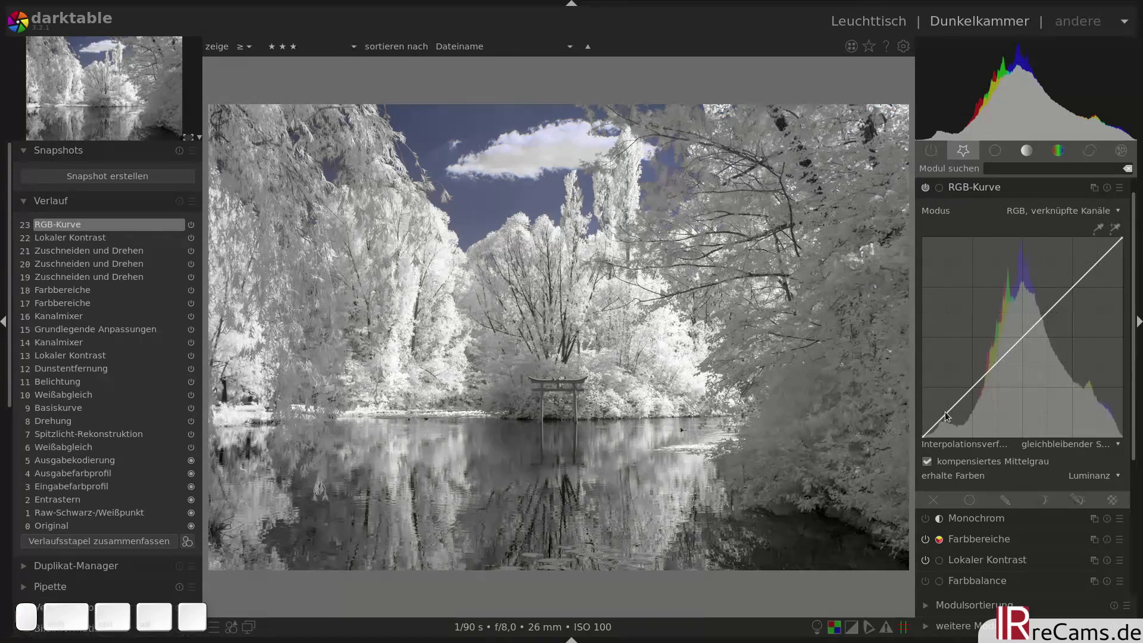
left_click(949, 416)
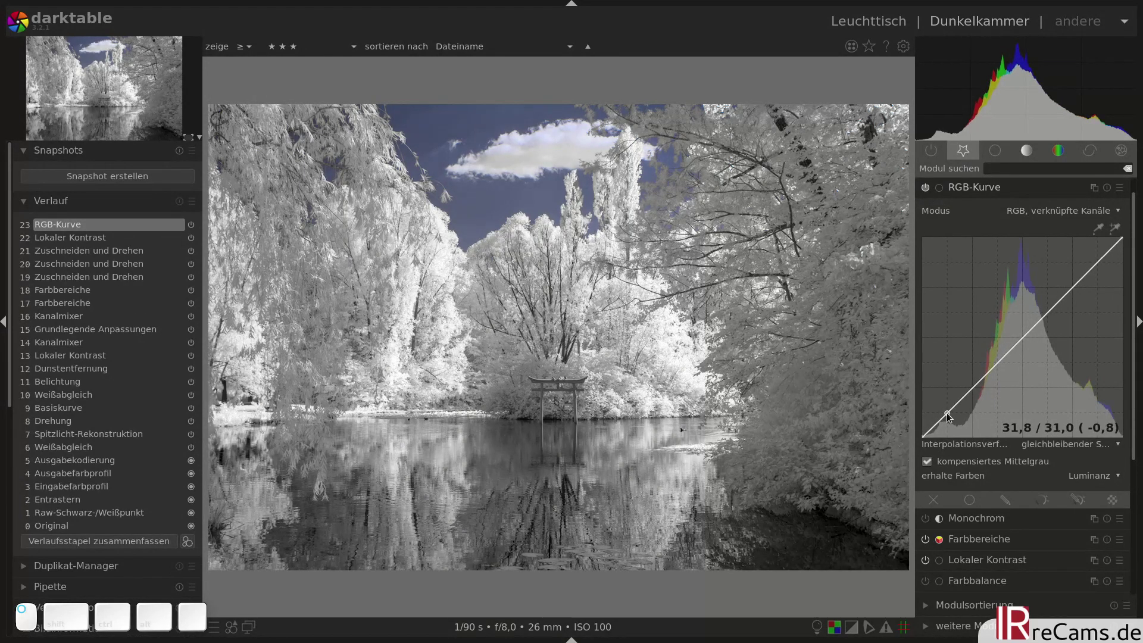
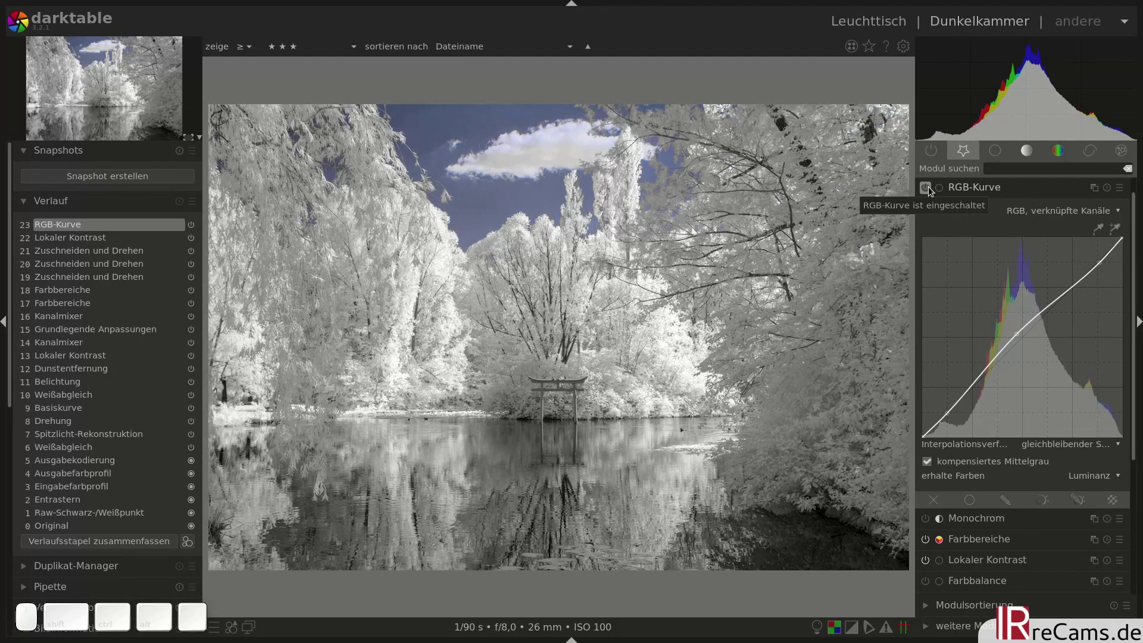
left_click(936, 191)
left_click(935, 191)
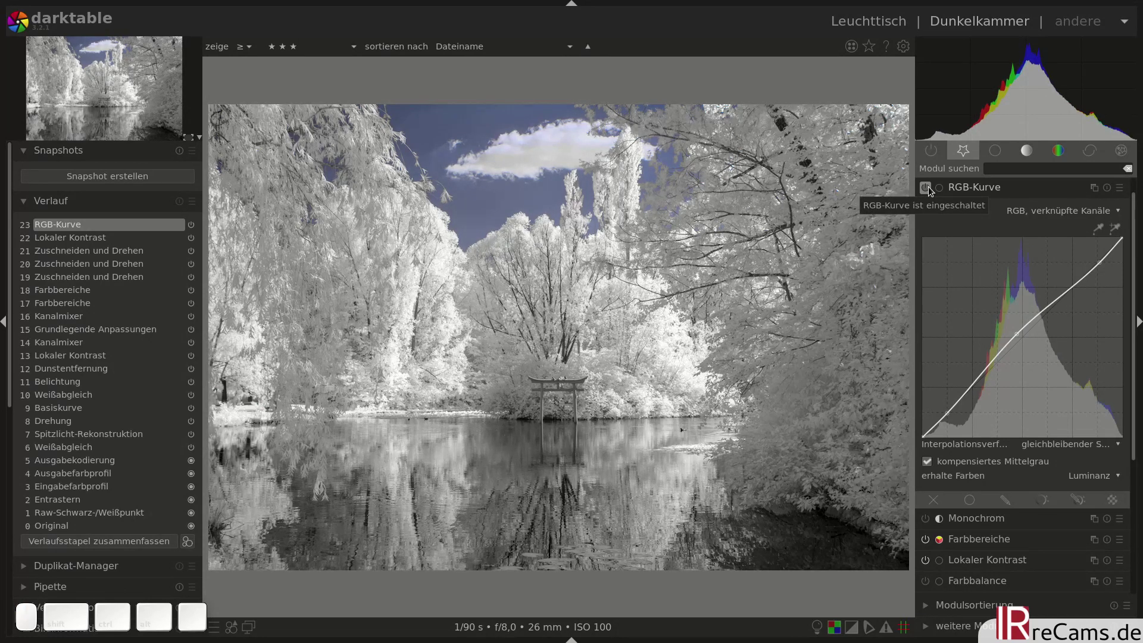
left_click(960, 192)
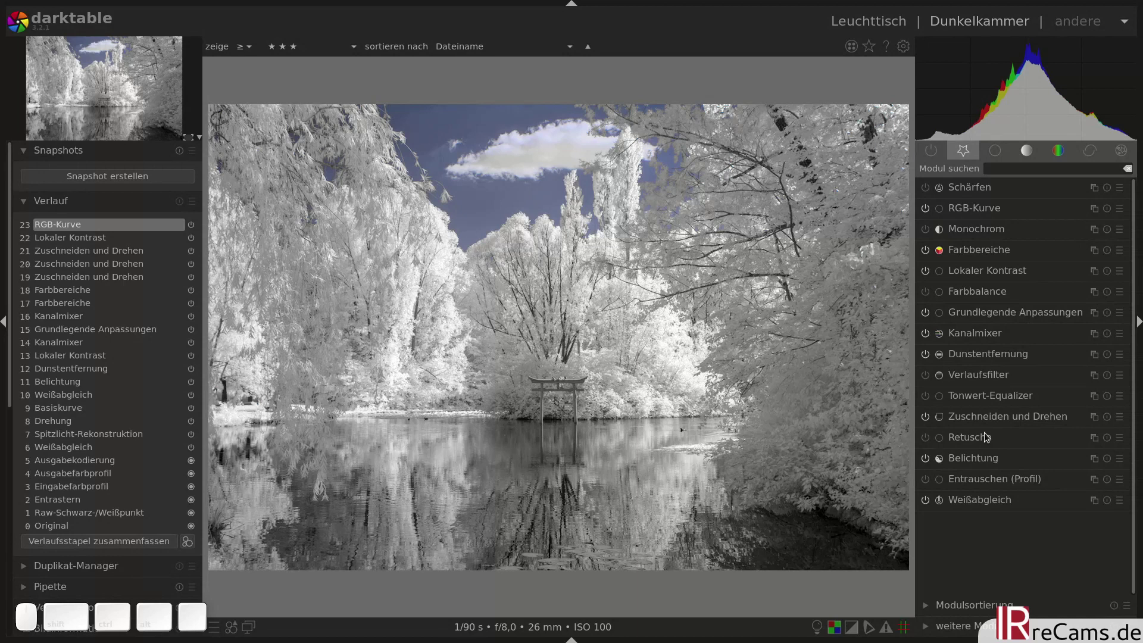
Apply a graduated density filter with Dichte set to -1,00 EV to darken the sky
left_click(995, 381)
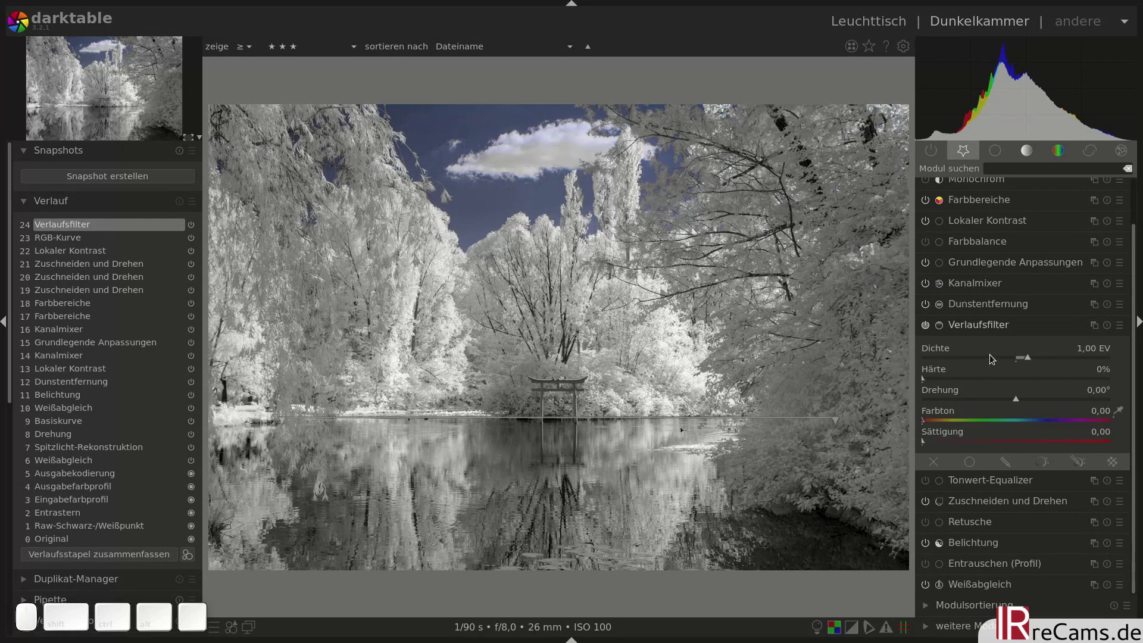
right_click(997, 359)
key("KP_Subtract")
key("KP_1")
key("KP_Enter")
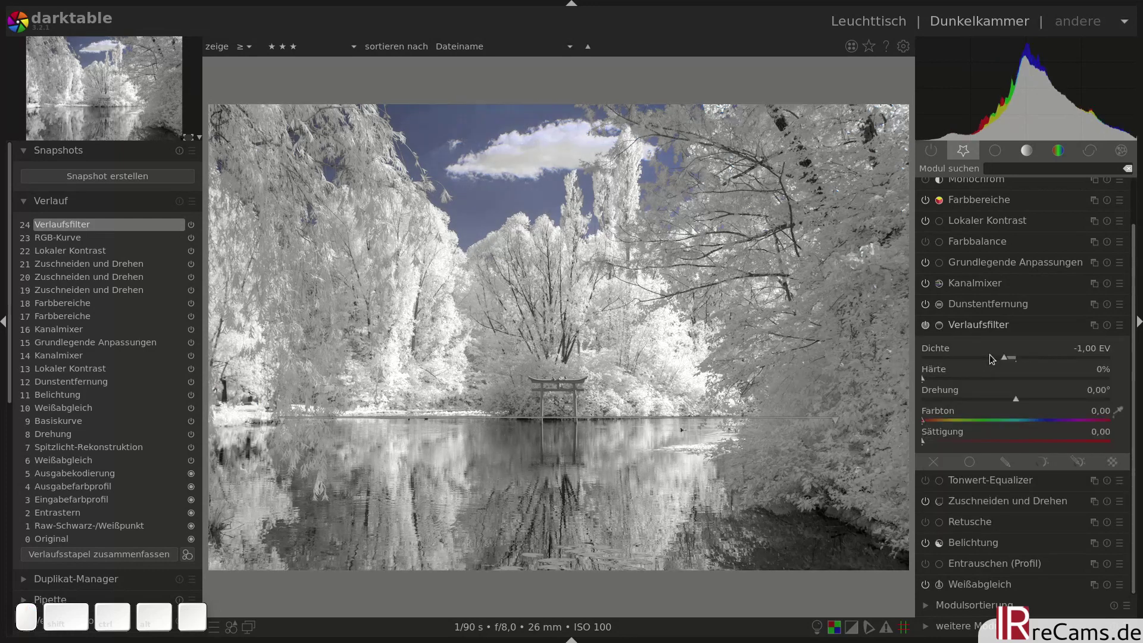
left_click(931, 332)
left_click(931, 332)
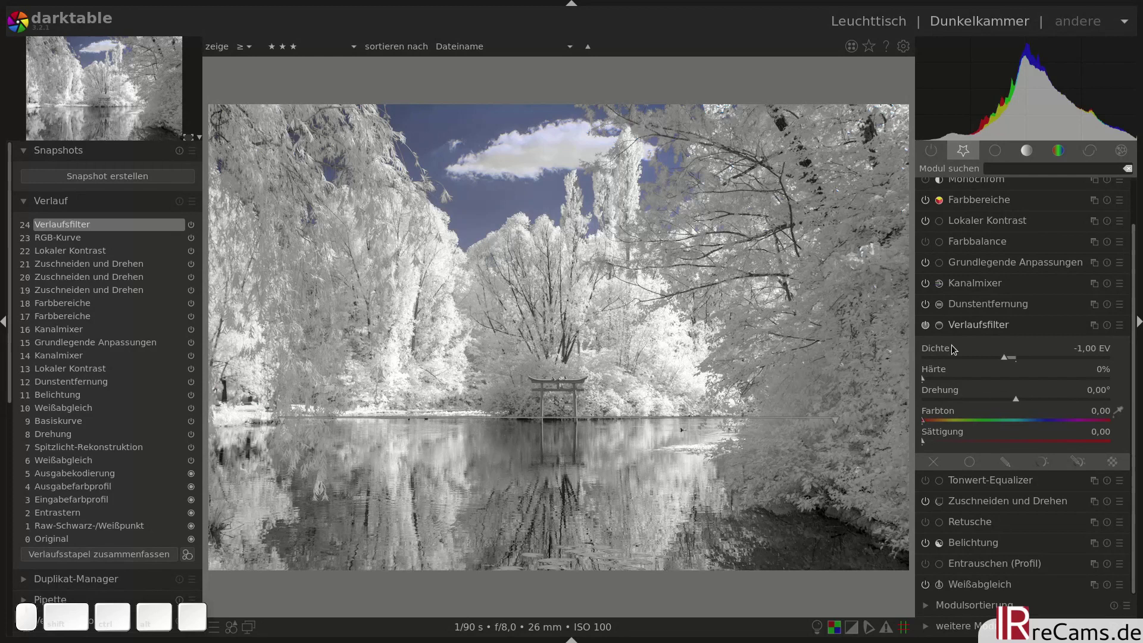
scroll("down", 3)
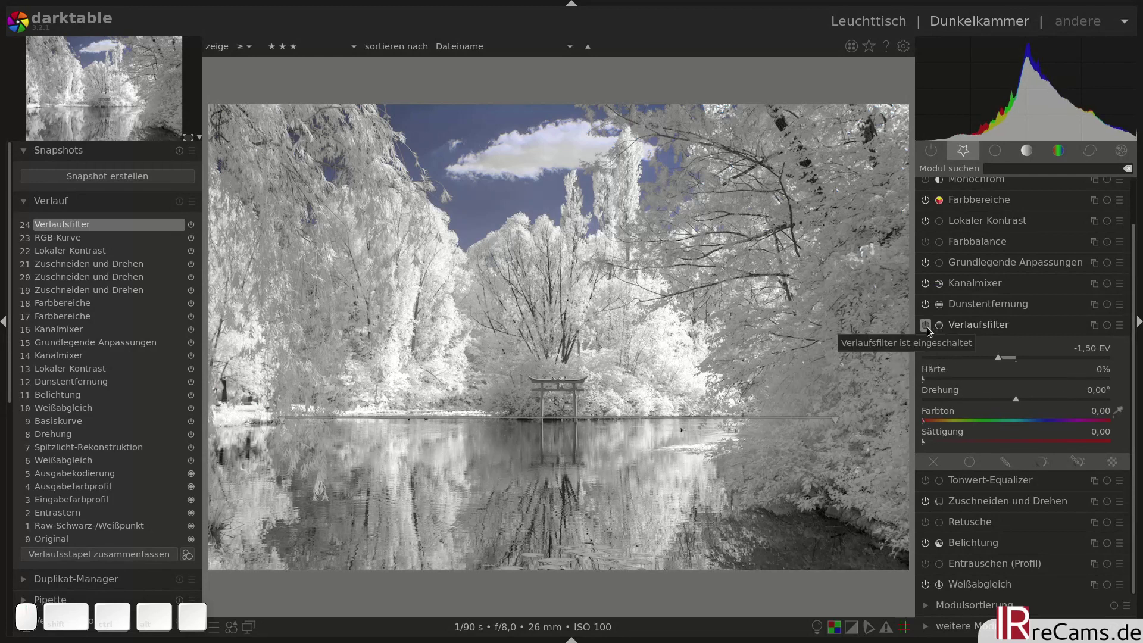
Compare the filter on/off, then add a second graduated density instance at -1,20 EV
left_click(934, 332)
left_click(934, 332)
left_click(961, 331)
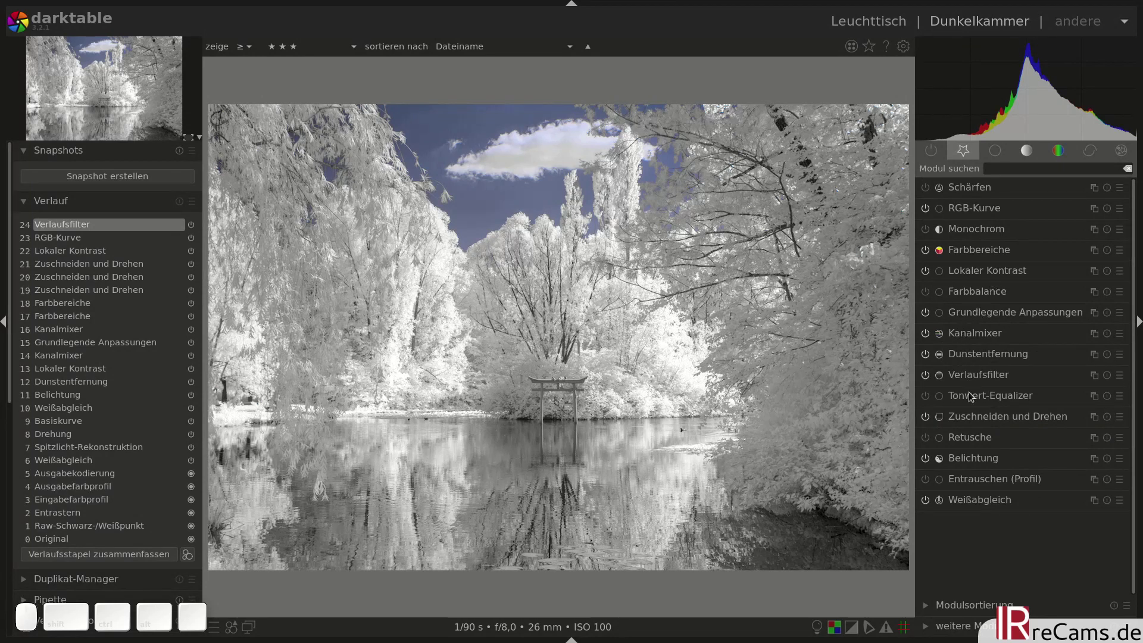
left_click(980, 381)
scroll("up", 3)
scroll("up", 3)
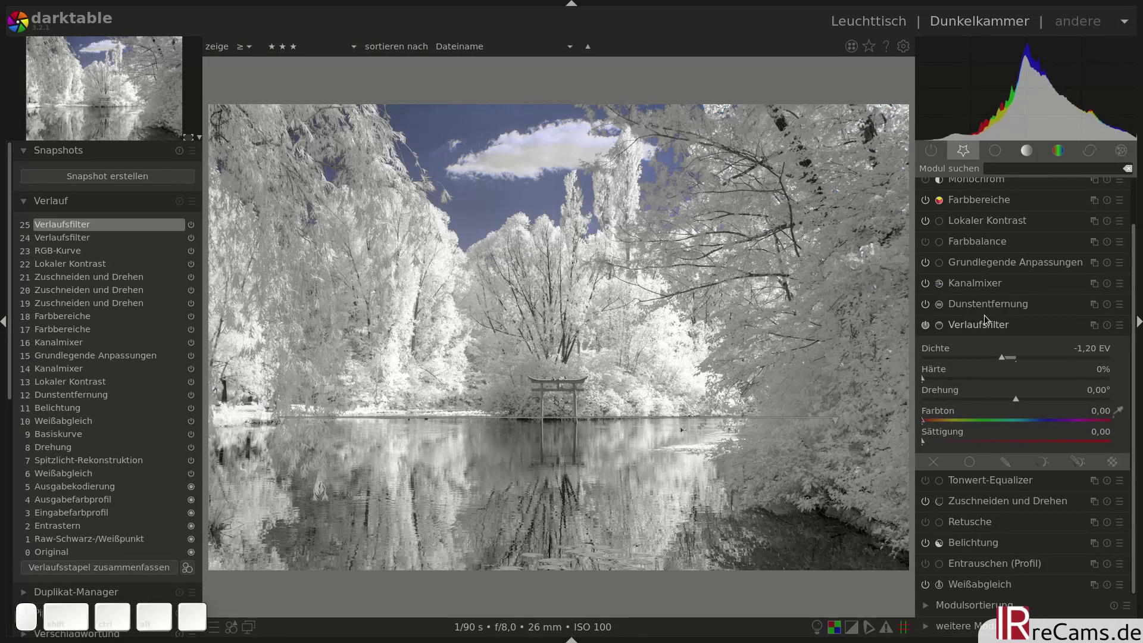
left_click(983, 324)
Inspect the sky at full pixel size and enable profiled denoising (Entrauschen Profil)
key("o")
key("o")
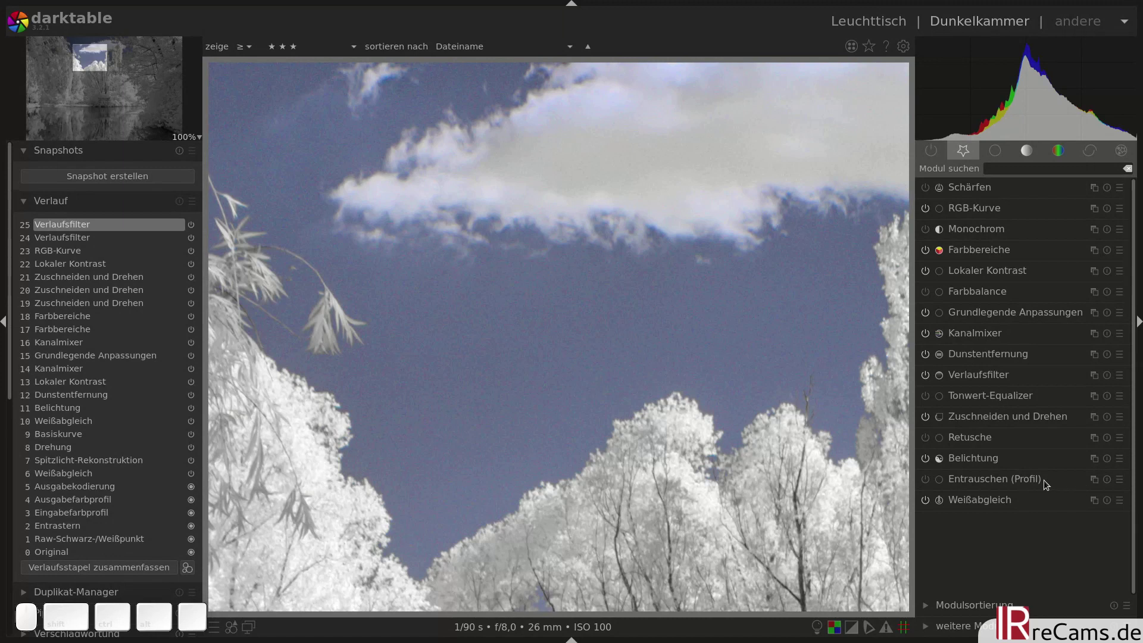
left_click(1045, 483)
left_click(1070, 401)
left_click(1078, 447)
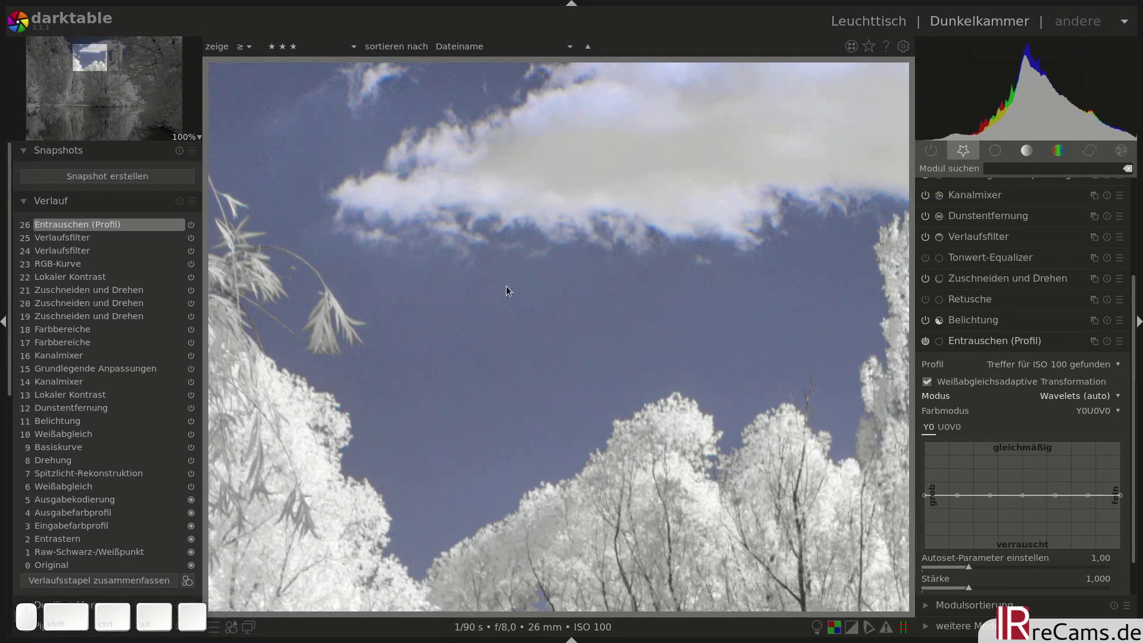
left_click(976, 346)
Enable Schärfen with Radius 1, Menge 2 and Schwellwert 3
left_click(960, 189)
left_click(930, 190)
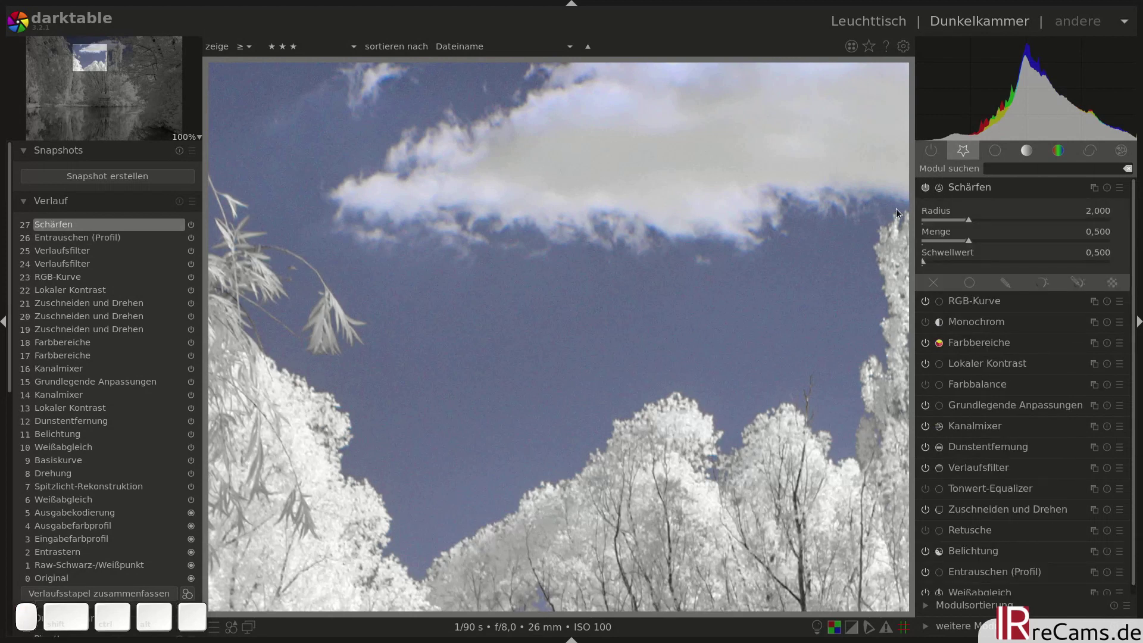
right_click(943, 221)
key("1")
key("Return")
right_click(944, 241)
key("2")
key("Return")
right_click(945, 262)
key("3")
key("Return")
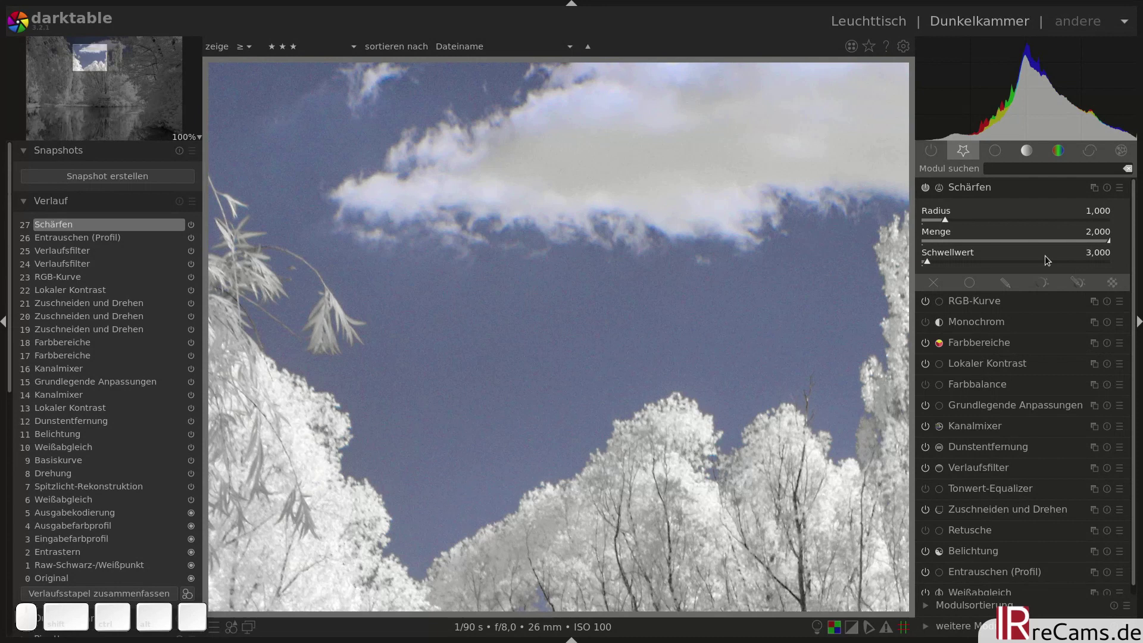
Compare sharpening on/off and return to the whole-photo view
left_click(930, 195)
left_click(930, 196)
left_click(932, 192)
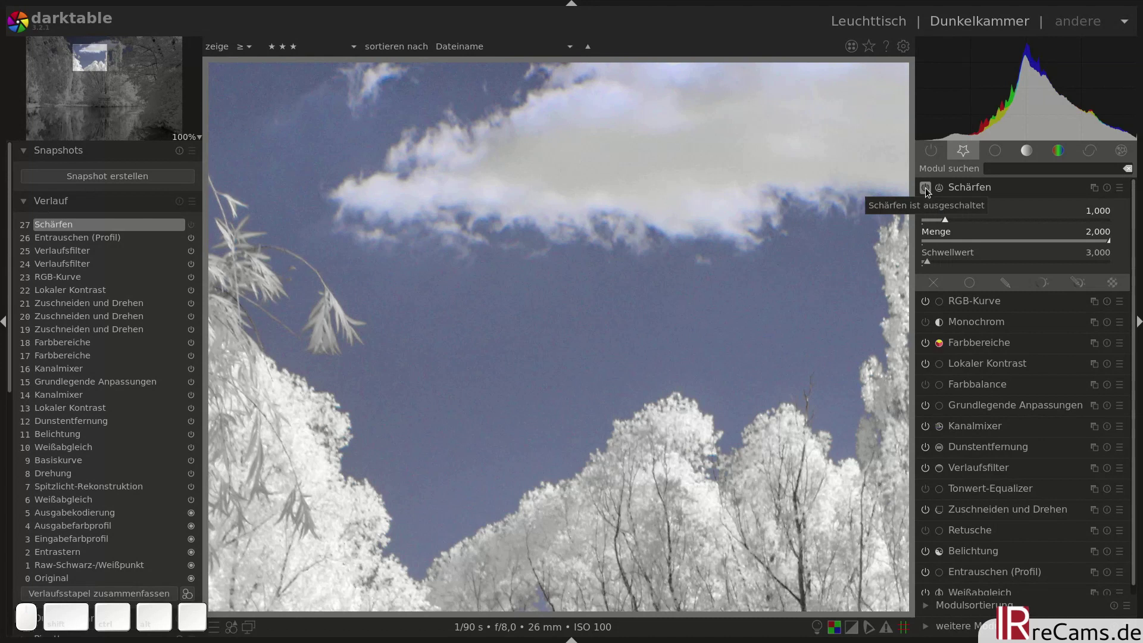
left_click(932, 192)
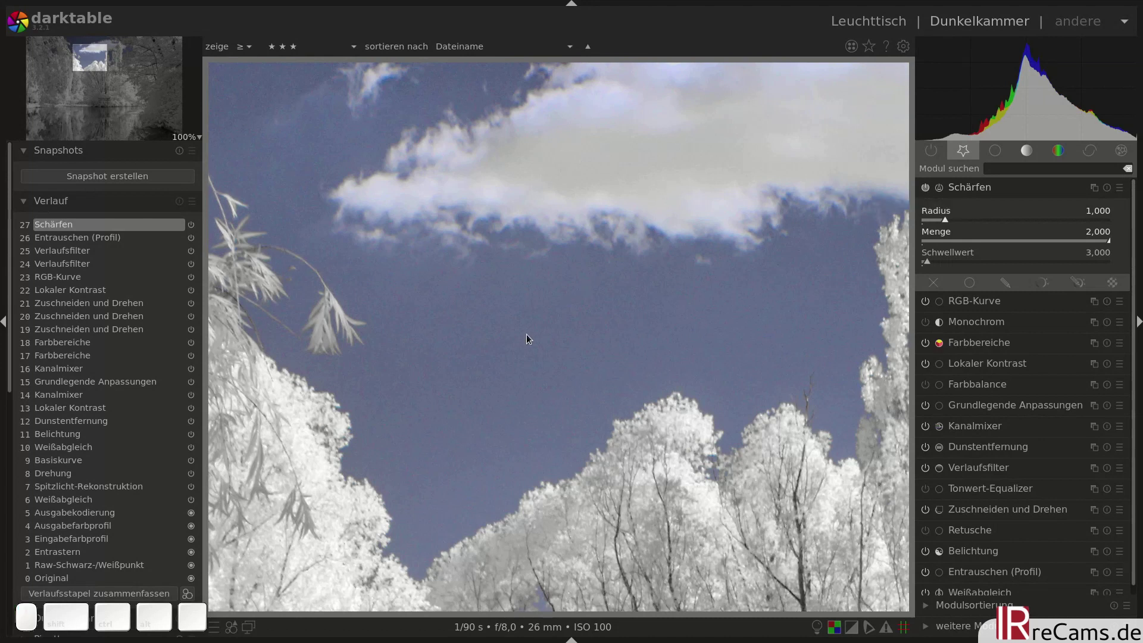
middle_click(530, 338)
middle_click(531, 338)
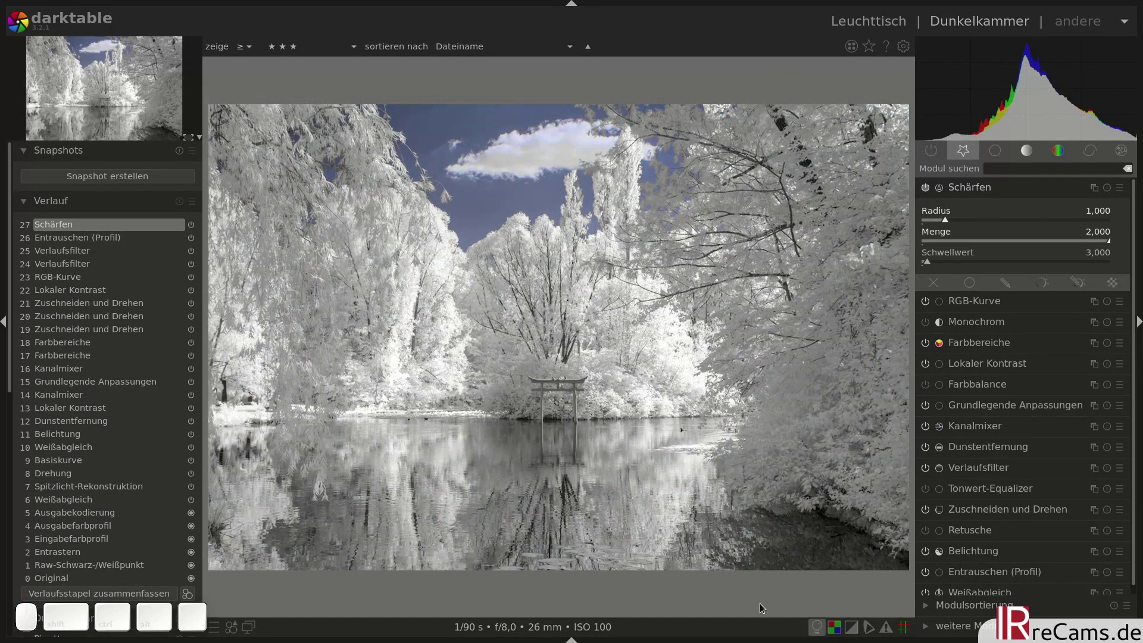
Show the finished infrared photo large on its own without any panels
left_click(818, 630)
key("Tab")
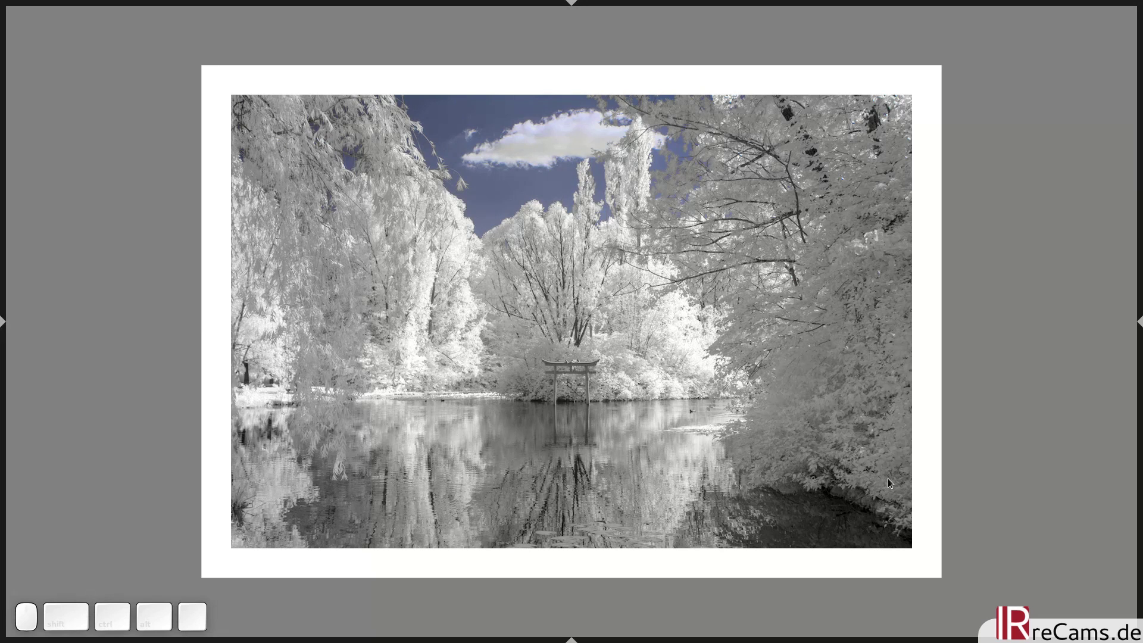
In Leuchttisch, show the original magenta shot beside the edited version with panels hidden
left_click(761, 328)
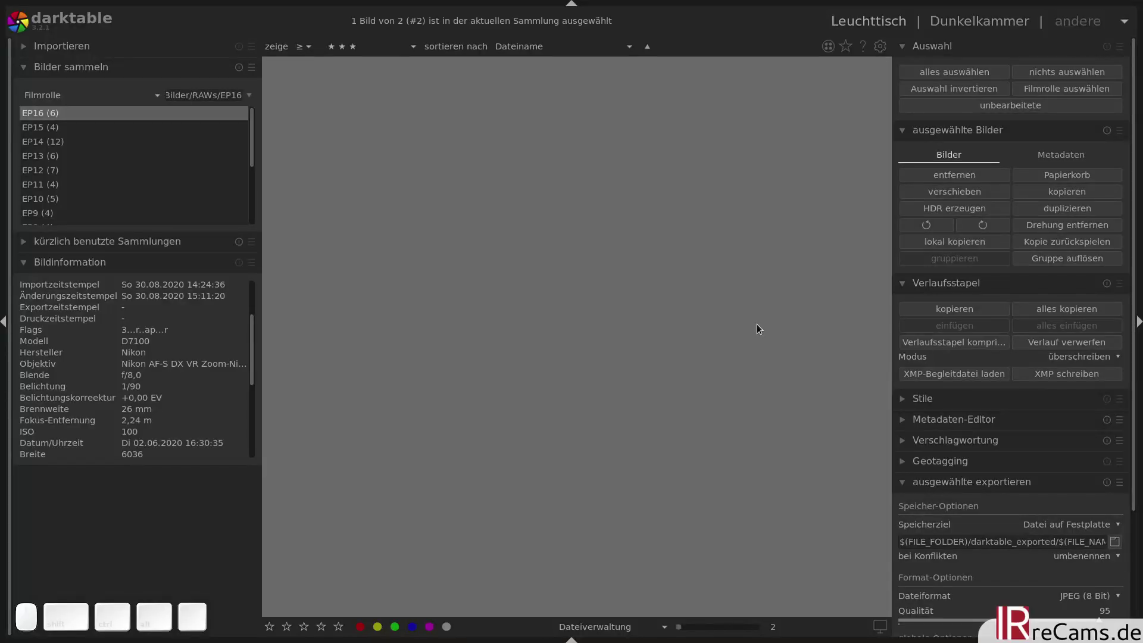
scroll("up", 3)
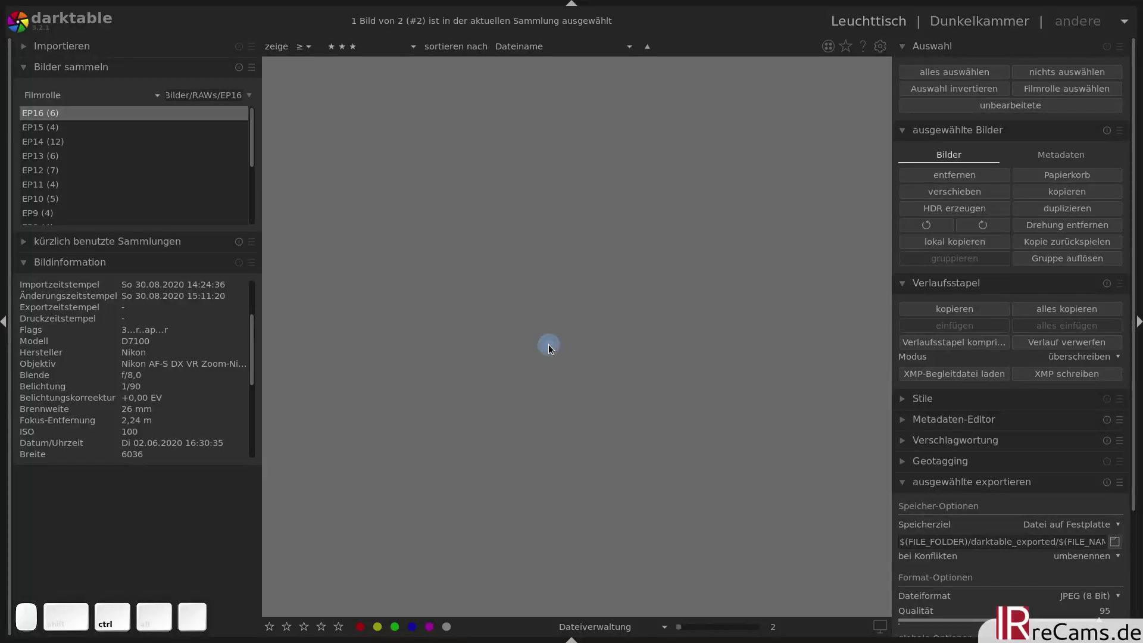
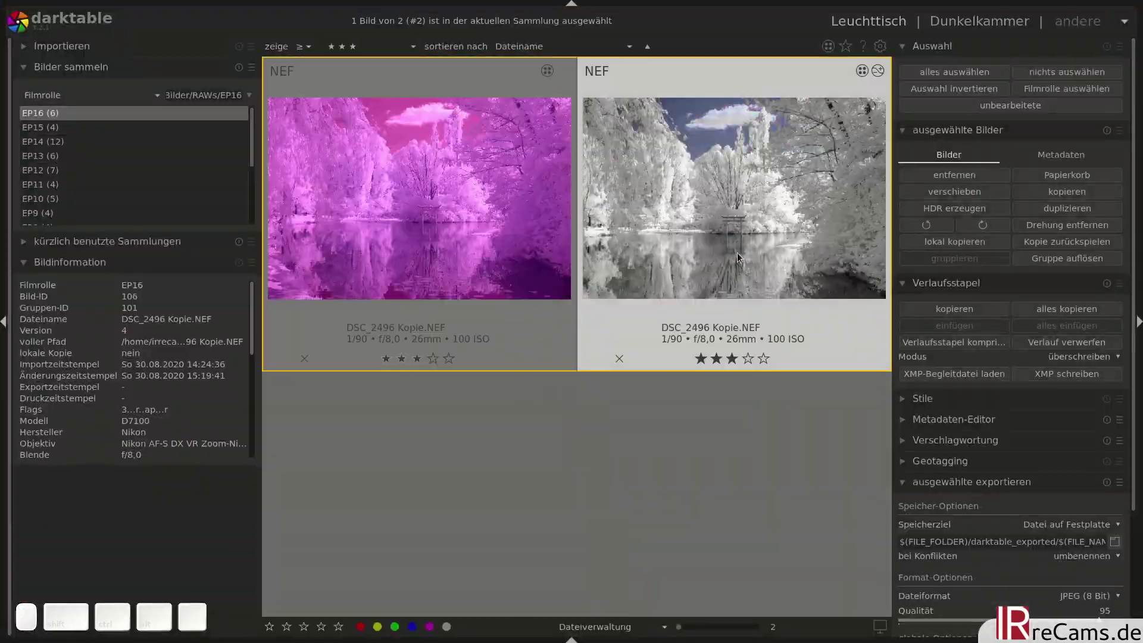
middle_click(742, 259)
key("Tab")
left_click(648, 615)
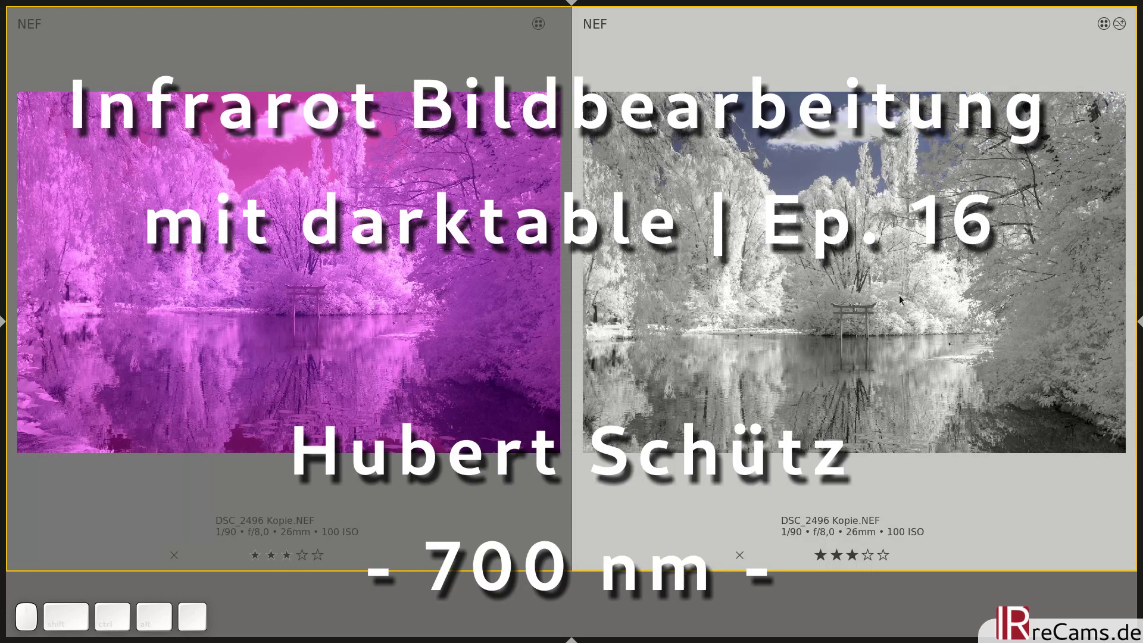
middle_click(748, 608)
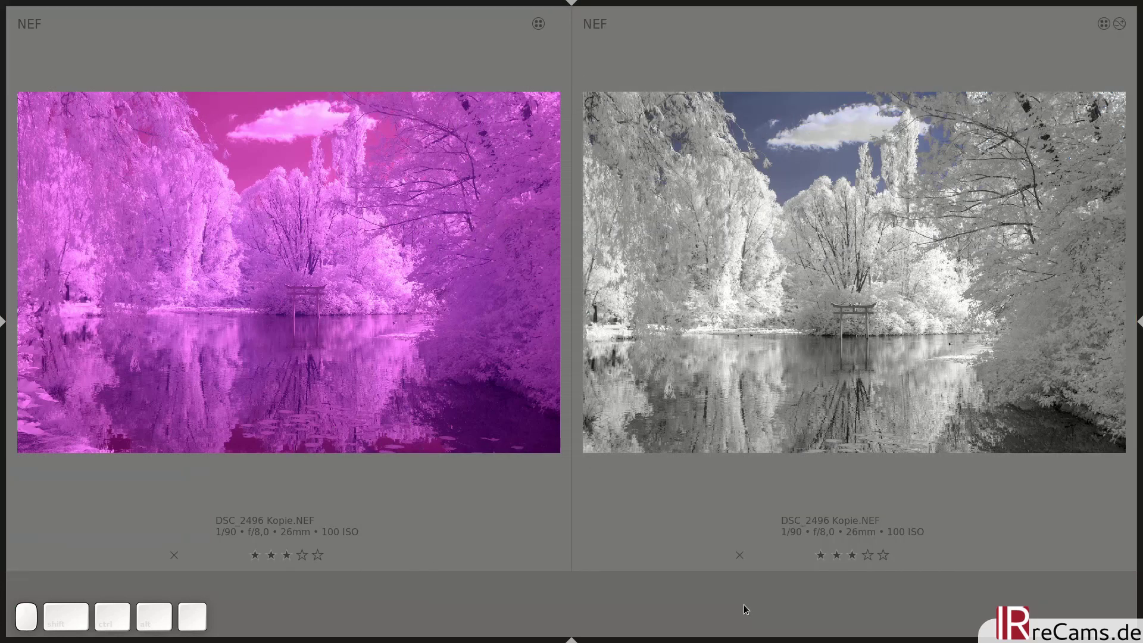